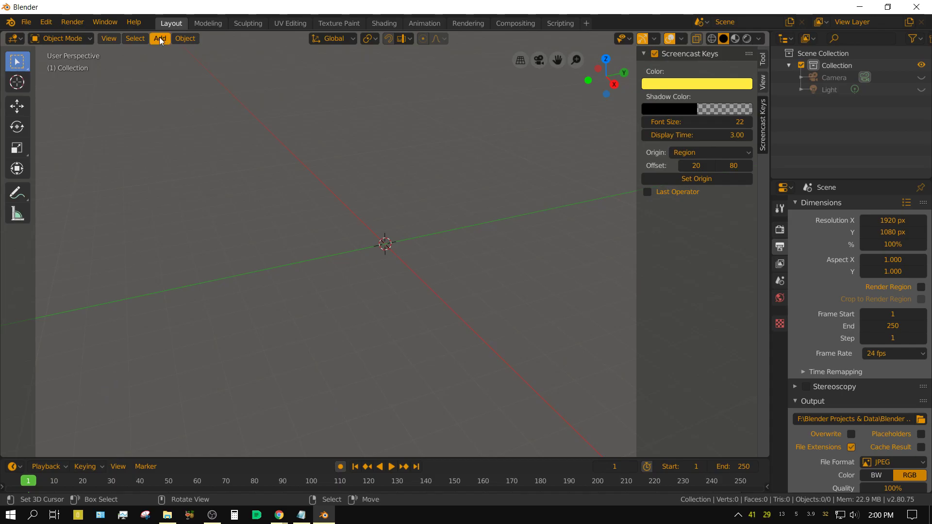
Step: Add a mesh cylinder, flatten it along Z into a thin disc and apply its scale
{"action": "left_click", "coordinate": [762, 64]}
{"action": "left_click", "coordinate": [159, 43]}
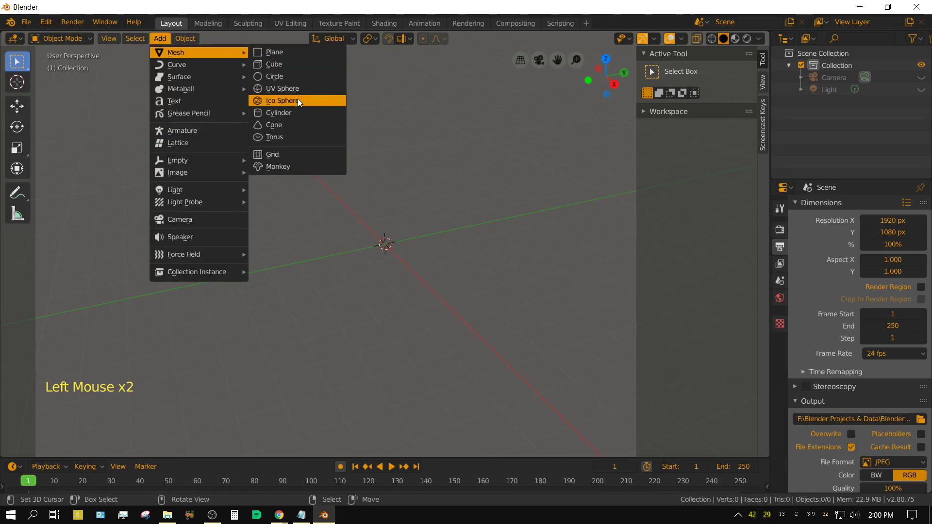
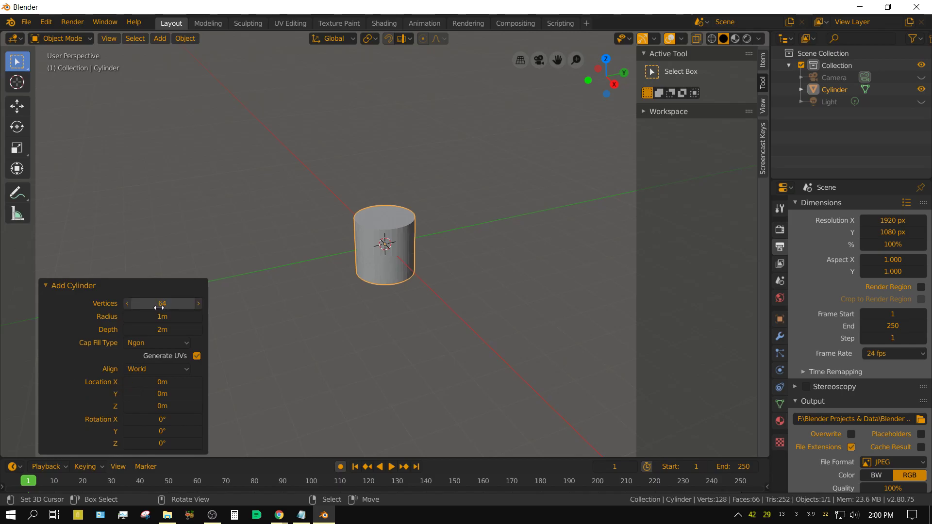
{"action": "left_click", "coordinate": [47, 286]}
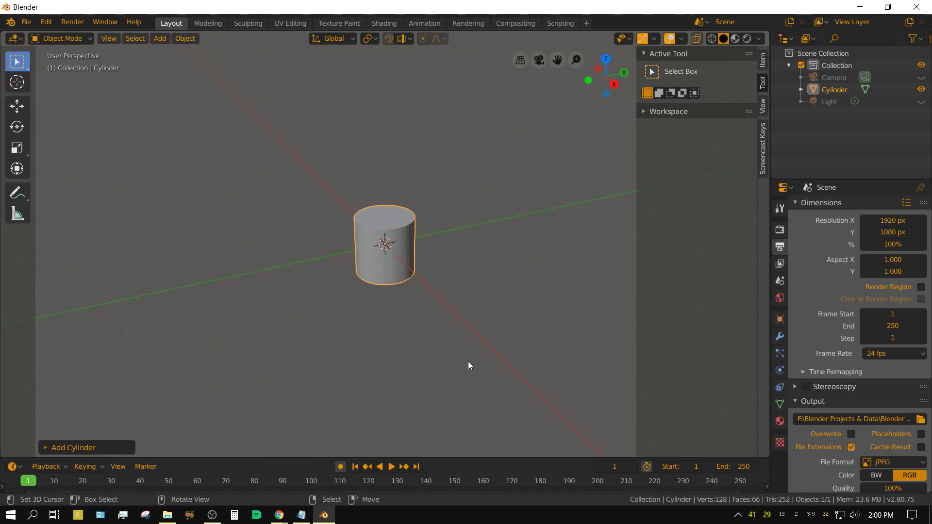
{"action": "key", "text": "s"}
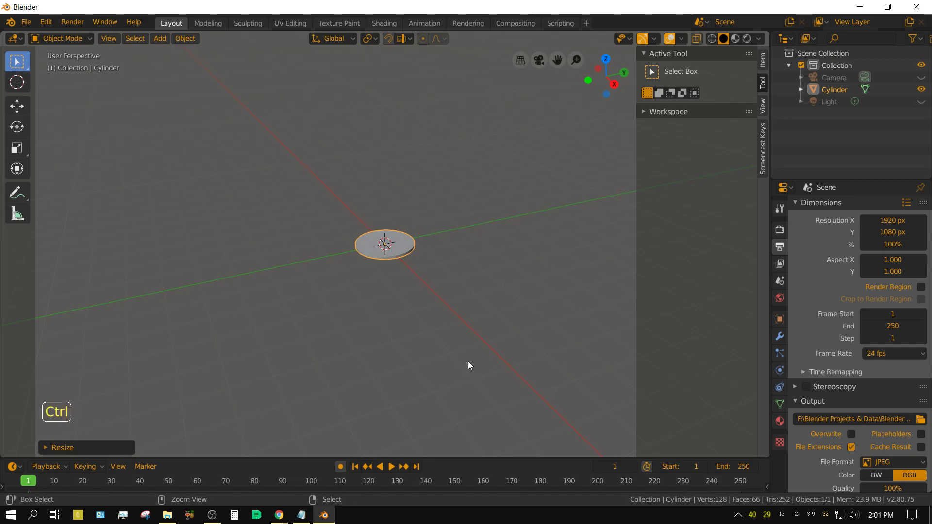
{"action": "key", "text": "ctrl+a"}
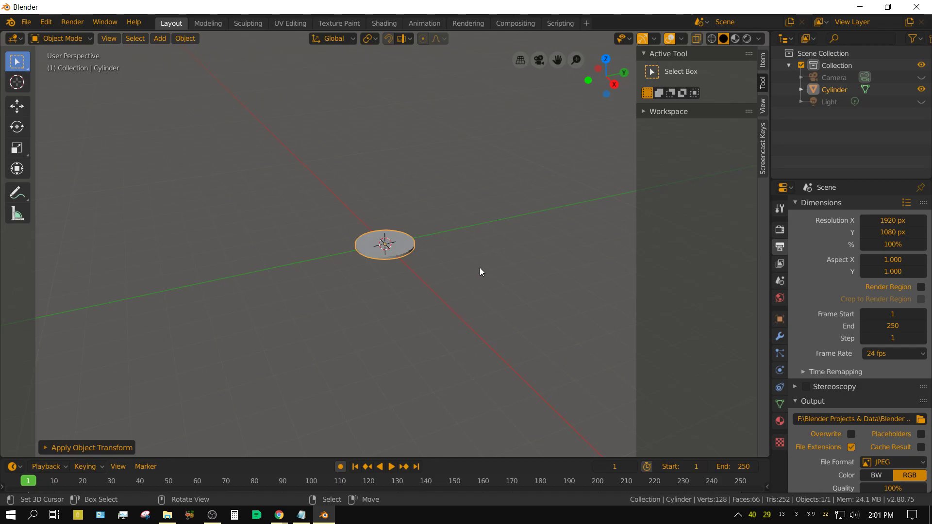
{"action": "middle_click", "coordinate": [477, 261]}
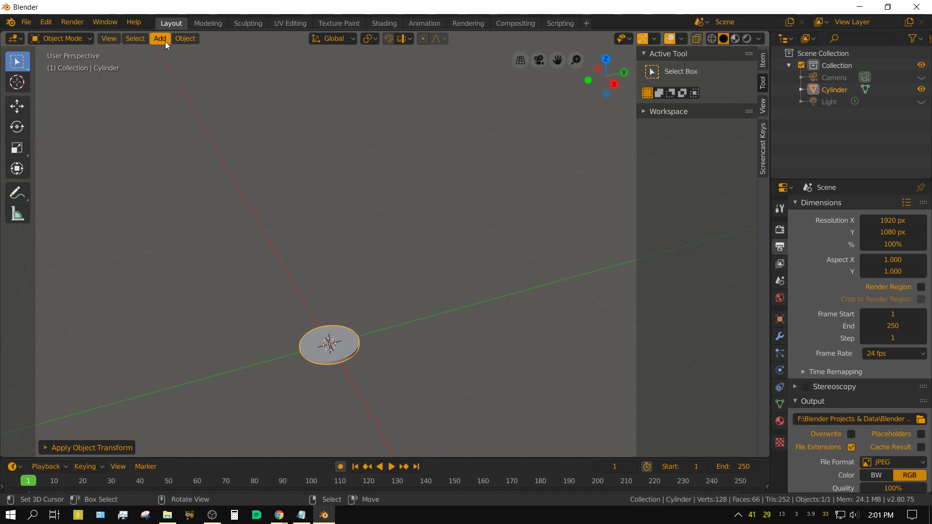
Step: Add a second flattened disc with applied scale and raise it about 8.7 m above the first
{"action": "left_click", "coordinate": [168, 45]}
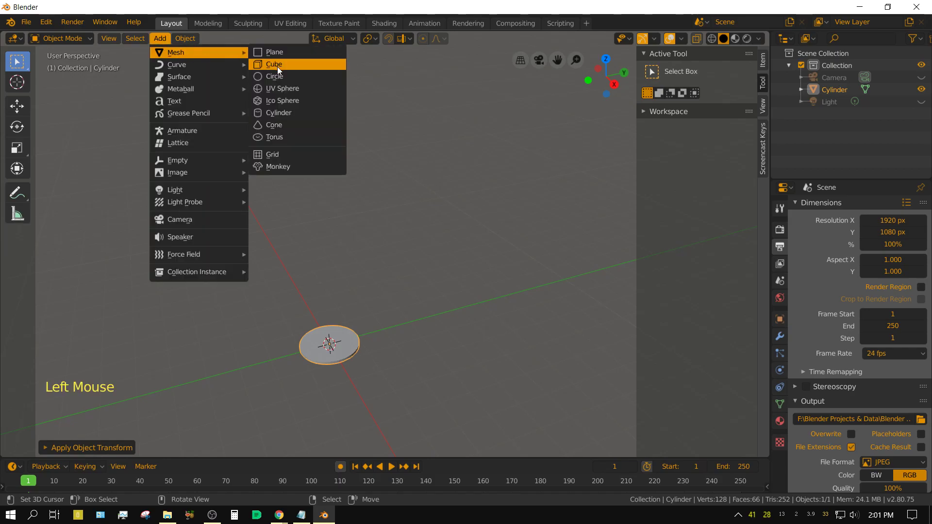
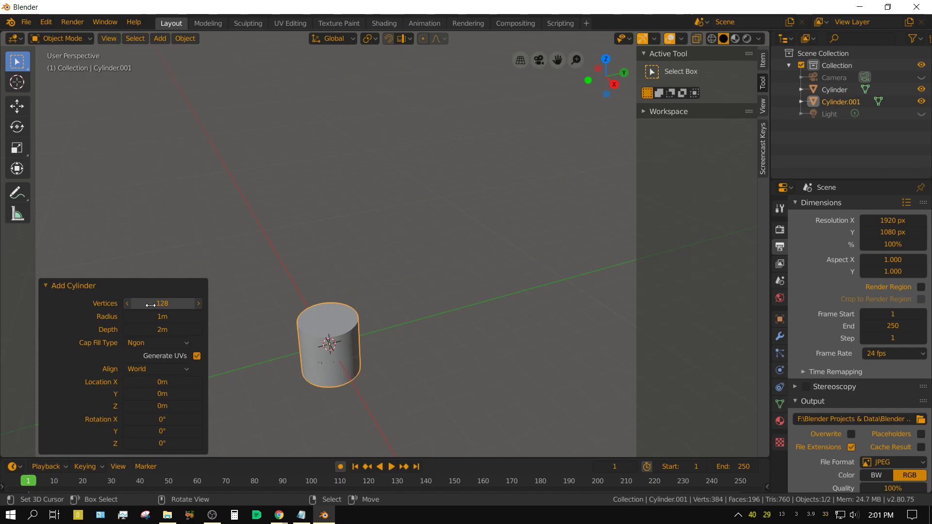
{"action": "left_click", "coordinate": [49, 287]}
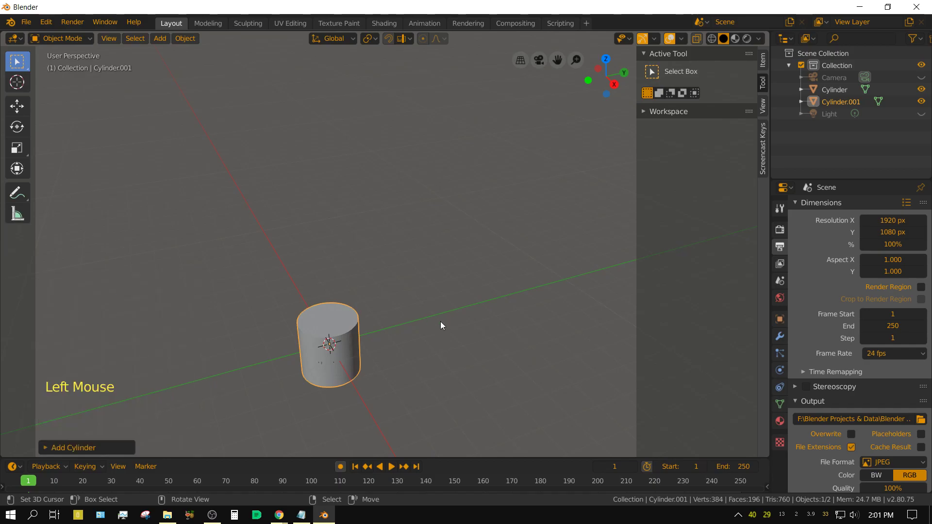
{"action": "key", "text": "s"}
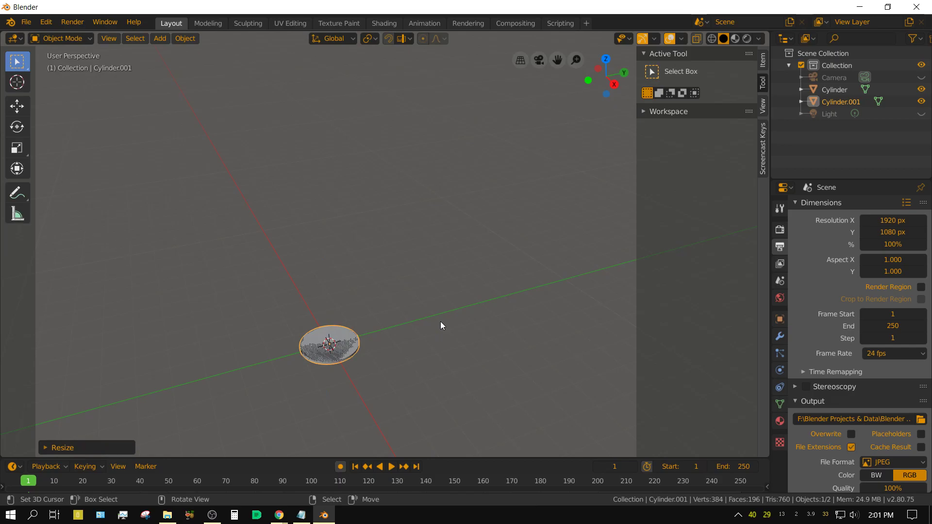
{"action": "key", "text": "ctrl+a"}
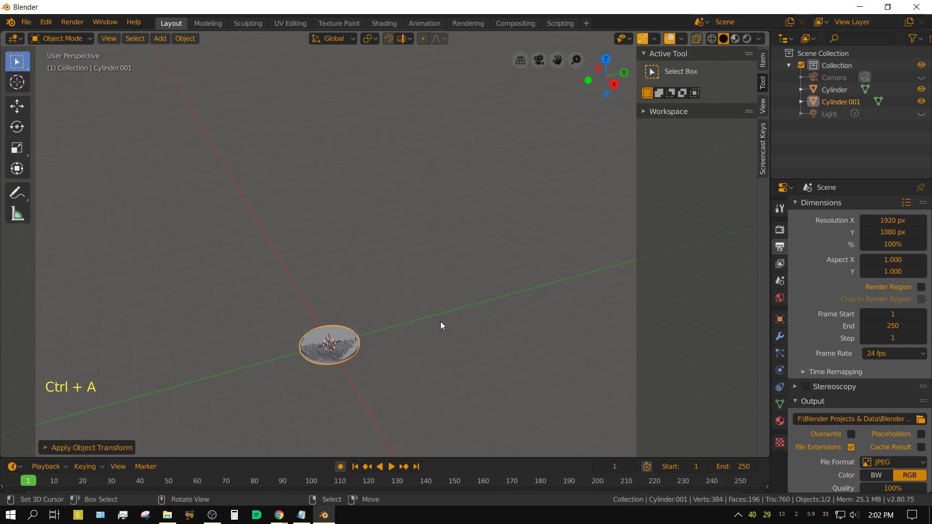
{"action": "key", "text": "g"}
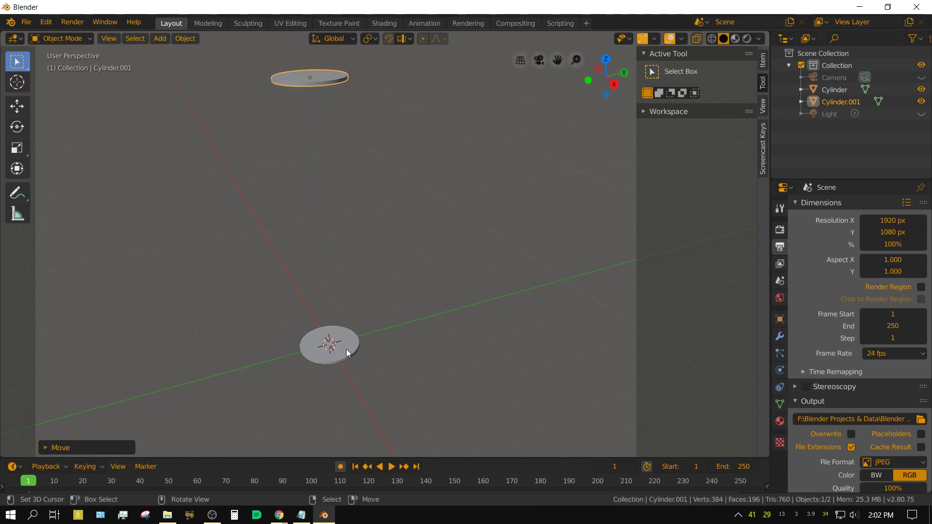
{"action": "right_click", "coordinate": [348, 353]}
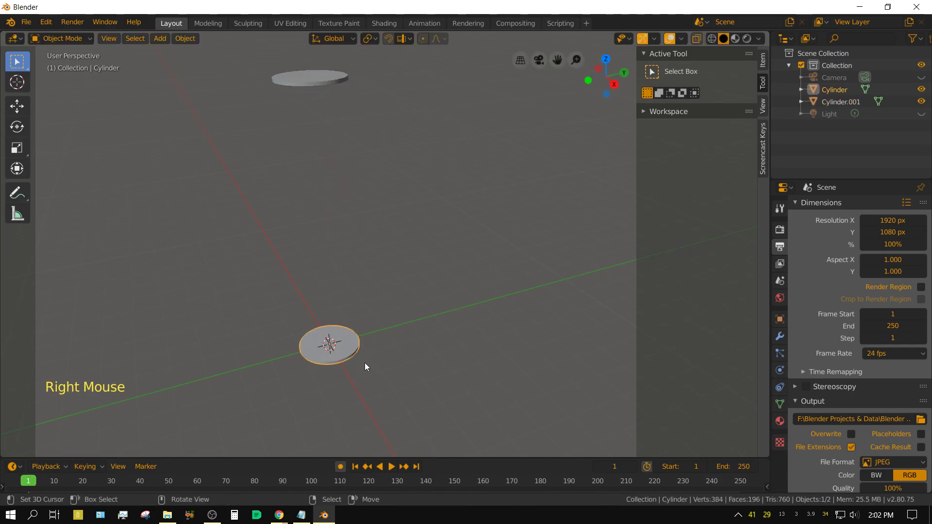
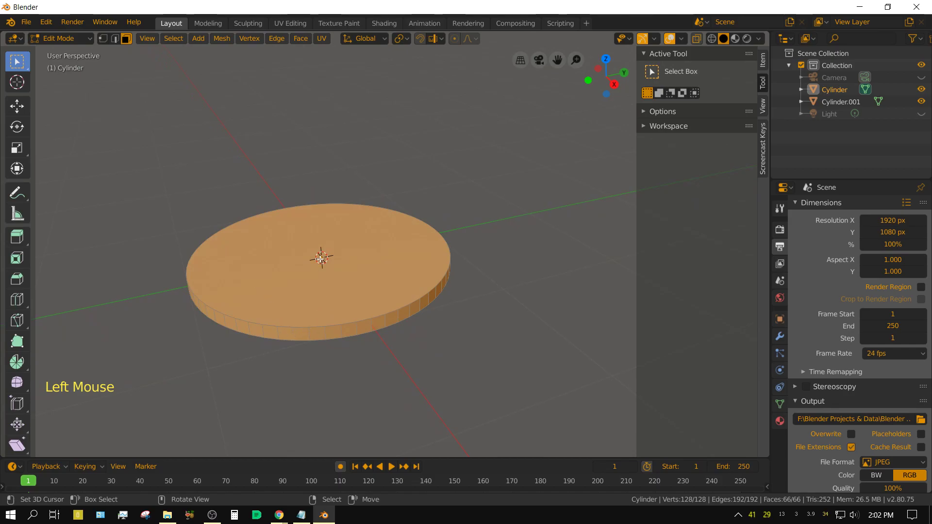
Step: Inset the lower disc's top face and extrude it upward into a taller drum on a rim
{"action": "right_click", "coordinate": [320, 265]}
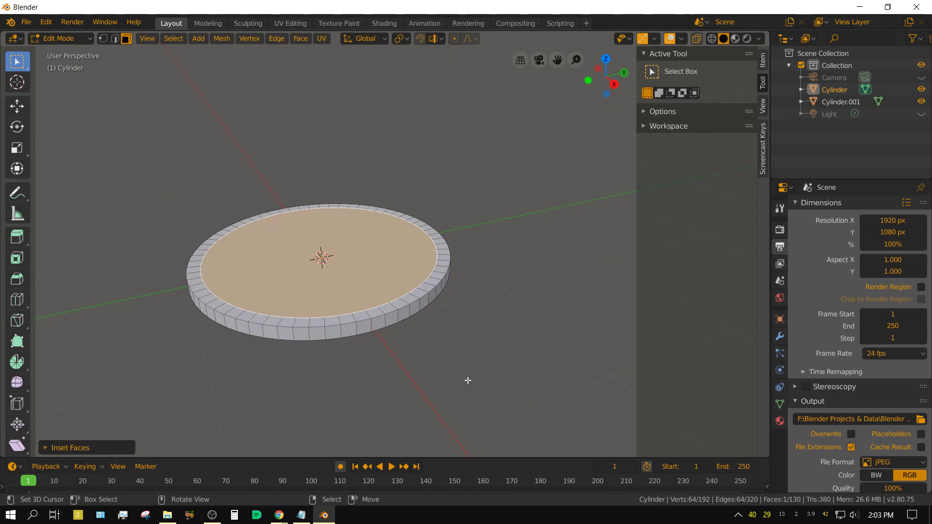
{"action": "key", "text": "e"}
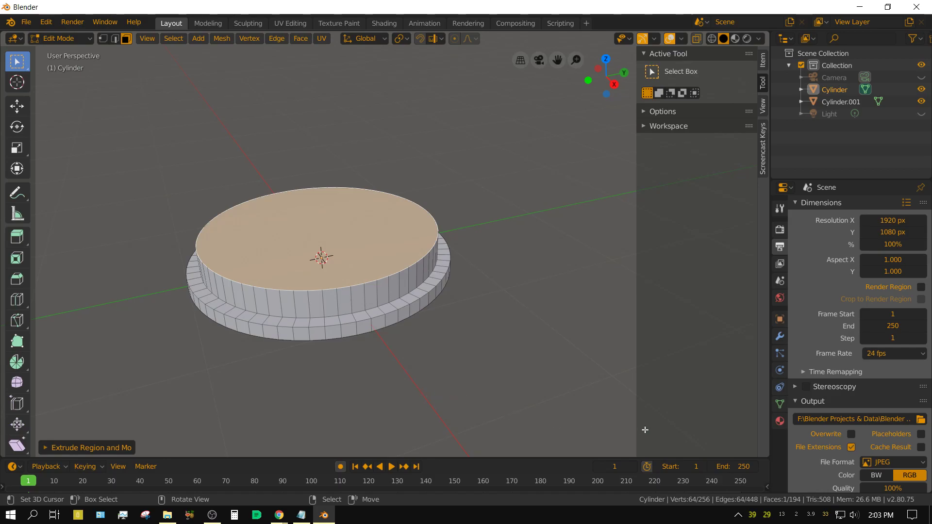
Step: Create a new material on the drum and rename it Building
{"action": "left_click", "coordinate": [780, 428]}
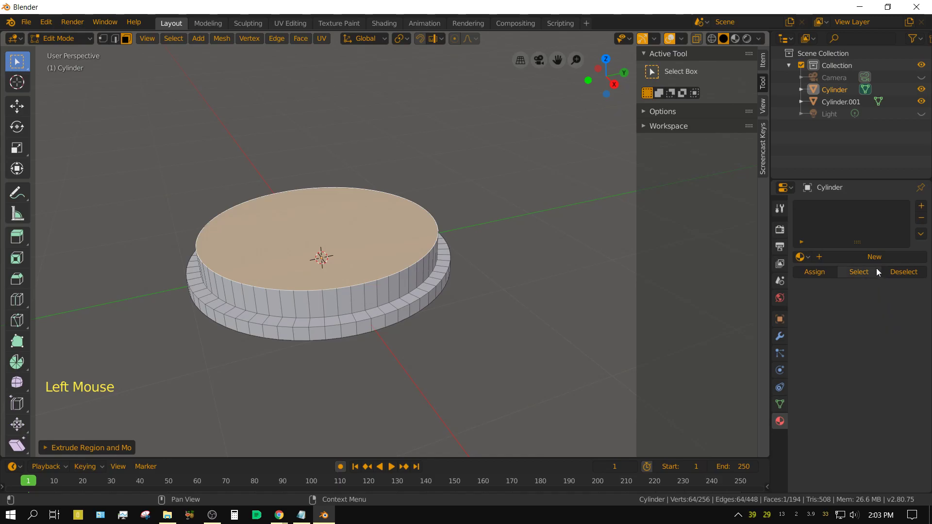
{"action": "left_click", "coordinate": [879, 263]}
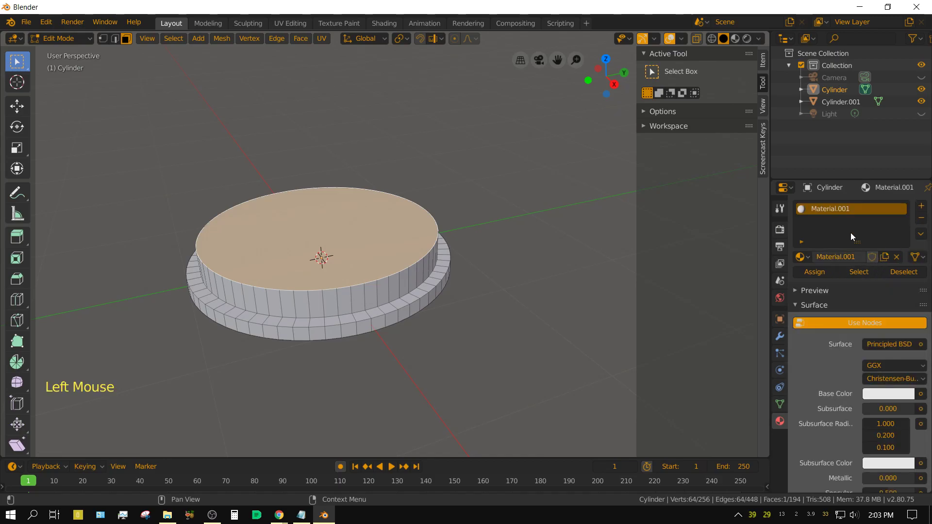
{"action": "double_click", "coordinate": [831, 213]}
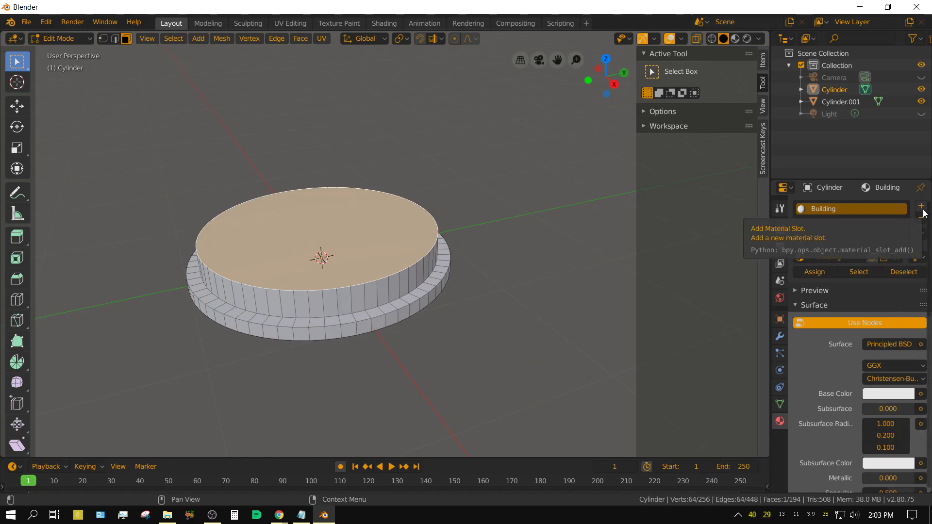
Step: Add a second material slot named Windows and set its surface to Emission
{"action": "left_click", "coordinate": [925, 213]}
{"action": "left_click", "coordinate": [869, 281]}
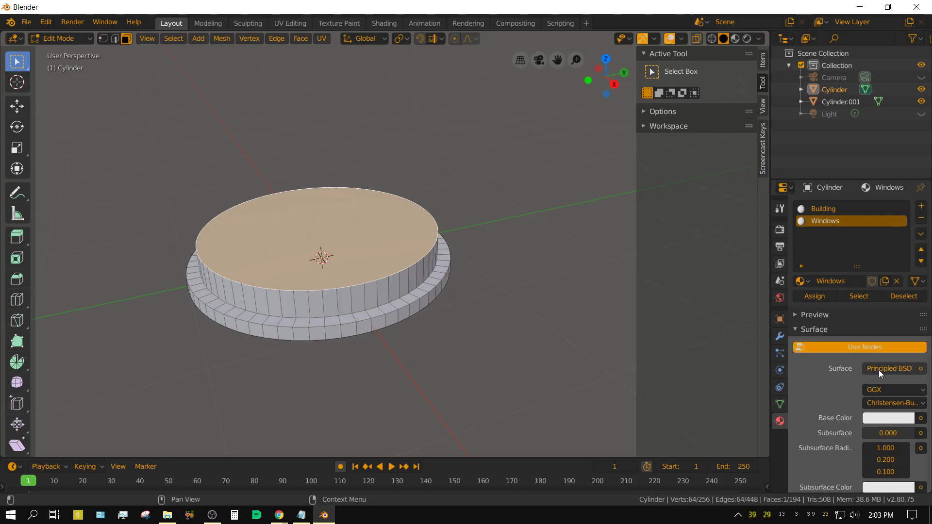
{"action": "left_click", "coordinate": [884, 374]}
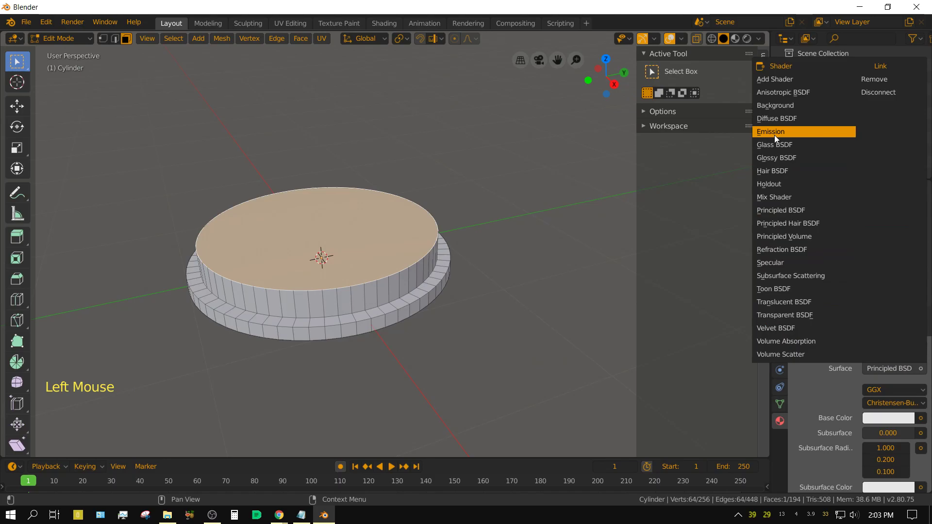
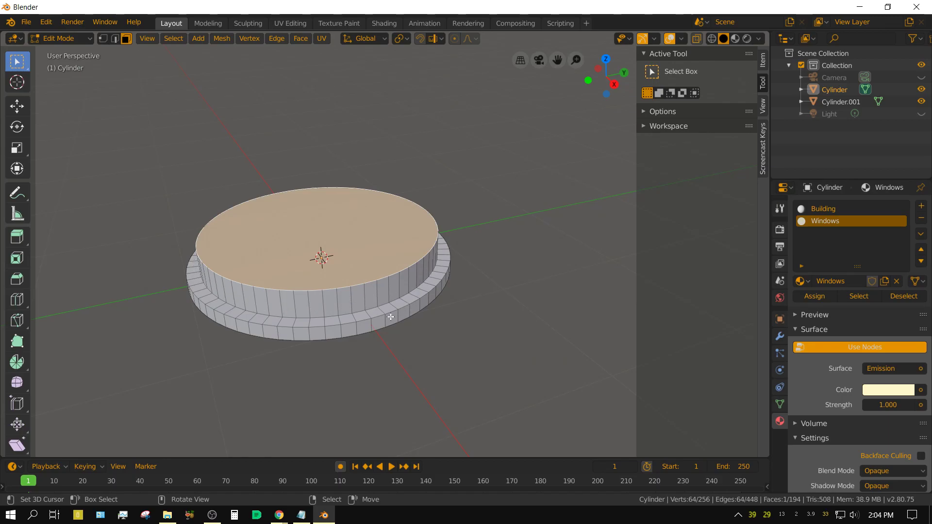
Step: Assign the emissive Windows material to alternating wall faces around the drum and return to Object Mode
{"action": "right_click", "coordinate": [371, 293]}
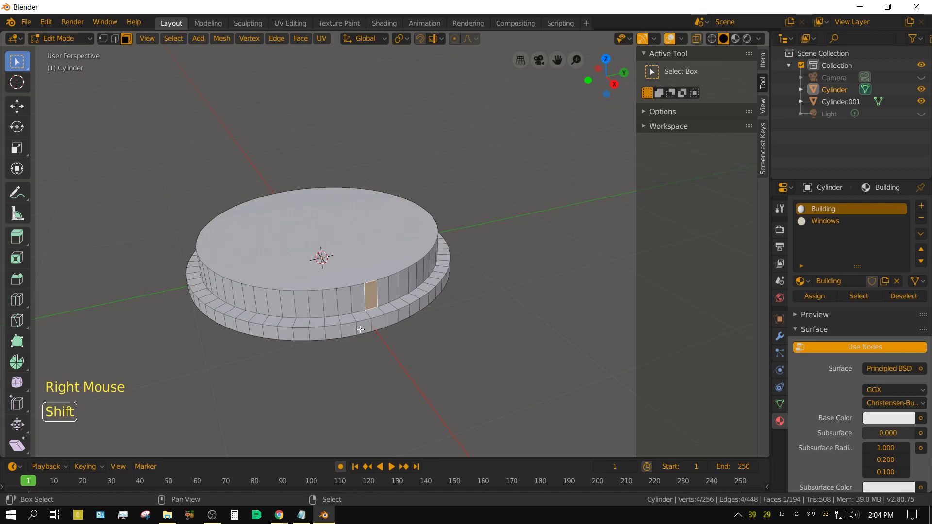
{"action": "right_click", "coordinate": [345, 295]}
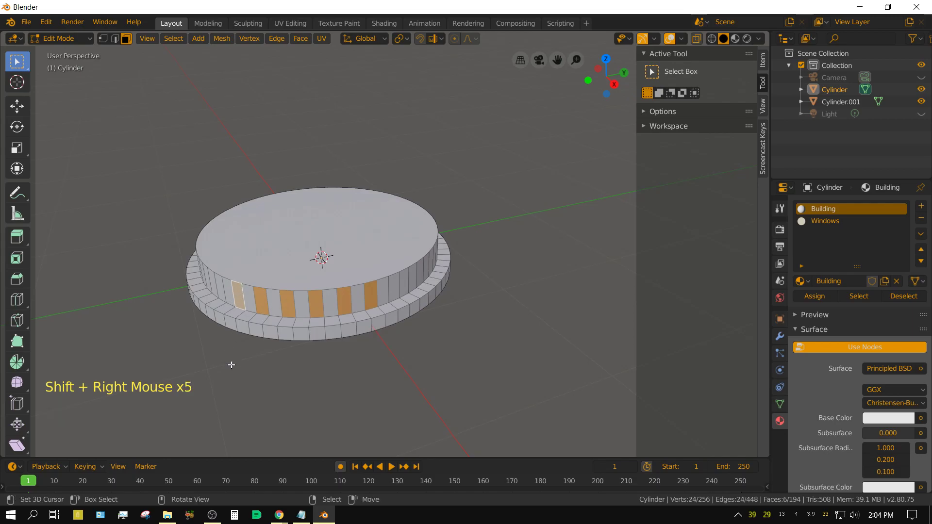
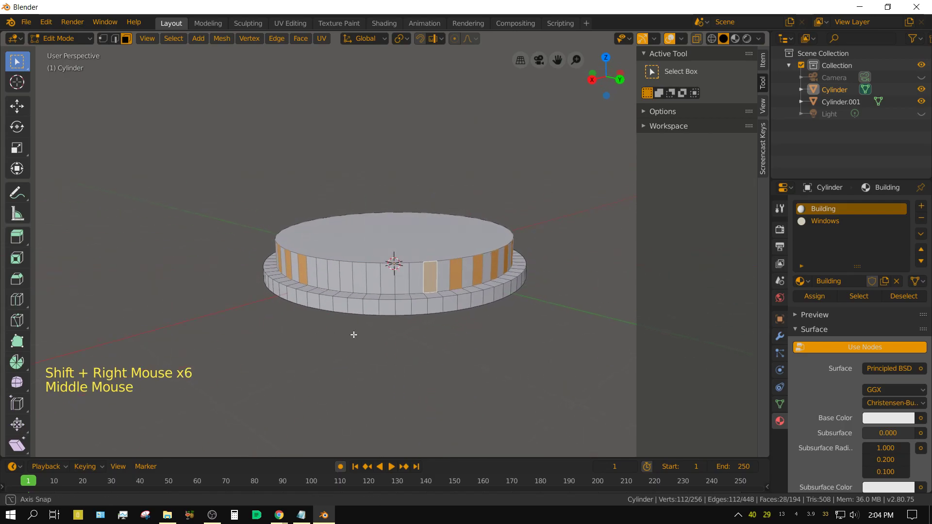
{"action": "scroll", "scroll_direction": "up", "scroll_amount": 3}
{"action": "right_click", "coordinate": [436, 285]}
{"action": "right_click", "coordinate": [314, 280]}
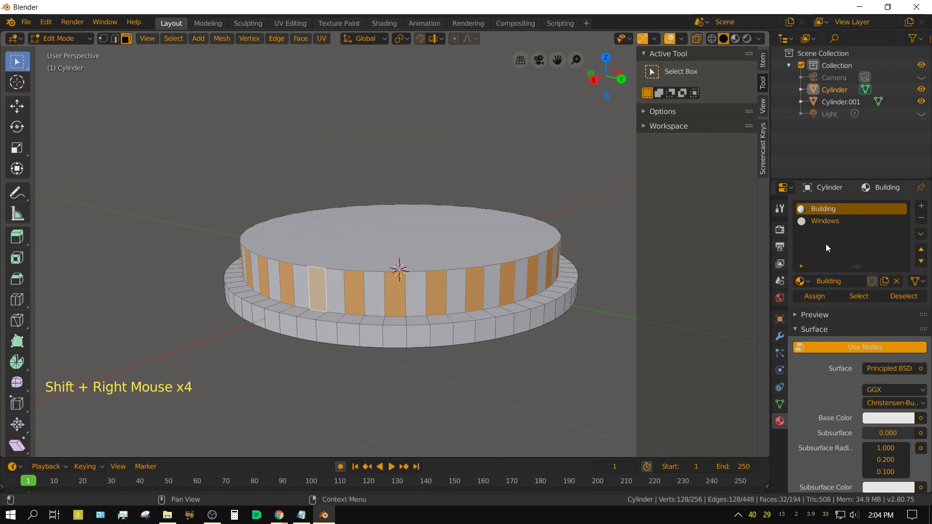
{"action": "left_click", "coordinate": [828, 225]}
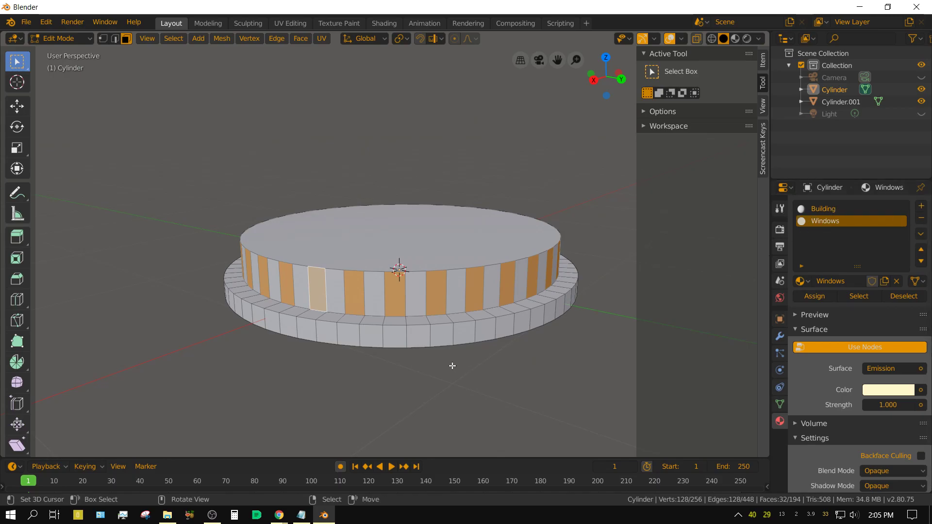
{"action": "key", "text": "Tab"}
{"action": "scroll", "scroll_direction": "down", "scroll_amount": 3}
{"action": "scroll", "scroll_direction": "down", "scroll_amount": 3}
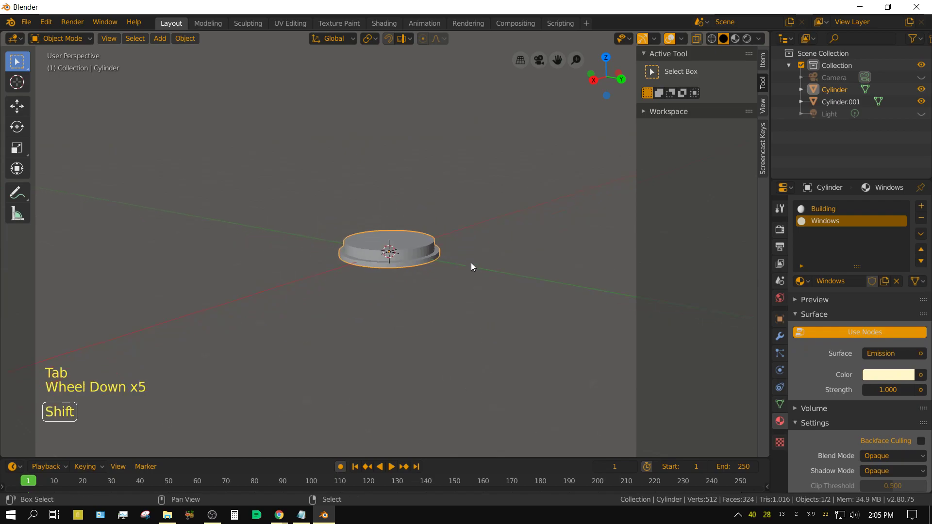
Step: Select the upper disc Cylinder.001 and enter Edit Mode with all its faces selected
{"action": "middle_click", "coordinate": [469, 265]}
{"action": "scroll", "scroll_direction": "down", "scroll_amount": 3}
{"action": "middle_click", "coordinate": [439, 334]}
{"action": "right_click", "coordinate": [370, 132]}
{"action": "scroll", "scroll_direction": "up", "scroll_amount": 3}
{"action": "middle_click", "coordinate": [429, 331]}
{"action": "scroll", "scroll_direction": "up", "scroll_amount": 3}
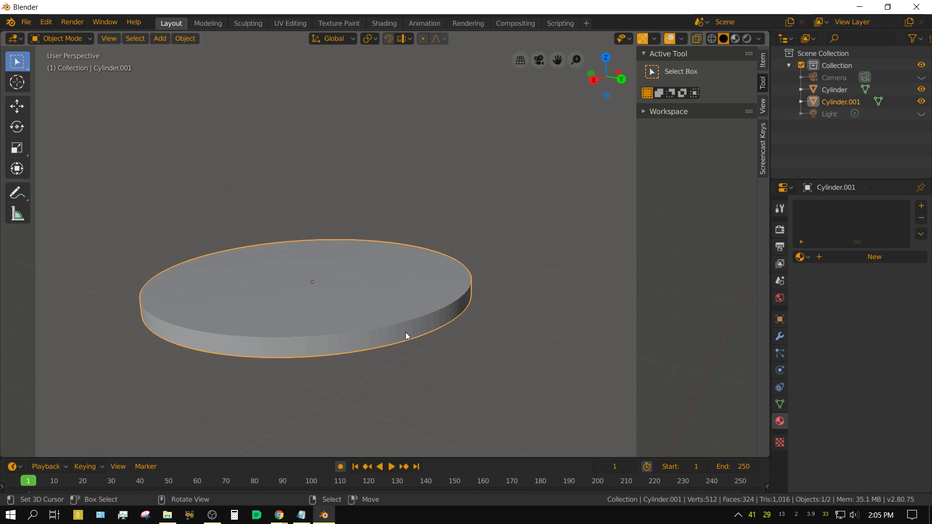
{"action": "key", "text": "Tab"}
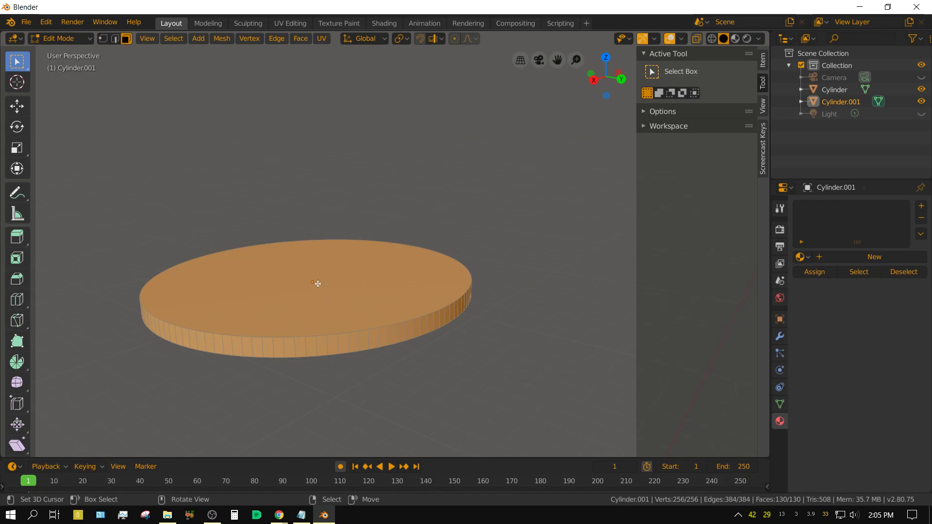
Step: Delete the disc's top and bottom faces, leaving only the ring of vertical edges
{"action": "right_click", "coordinate": [317, 282]}
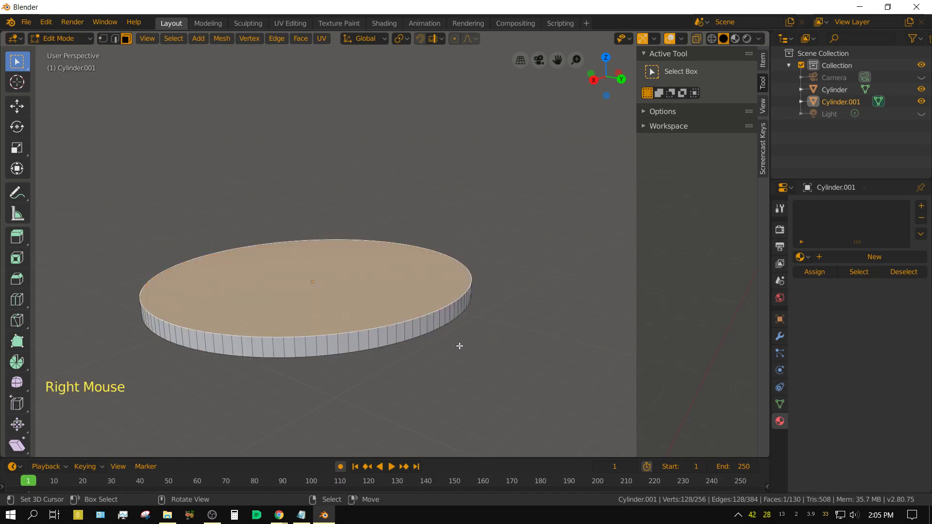
{"action": "key", "text": "Delete"}
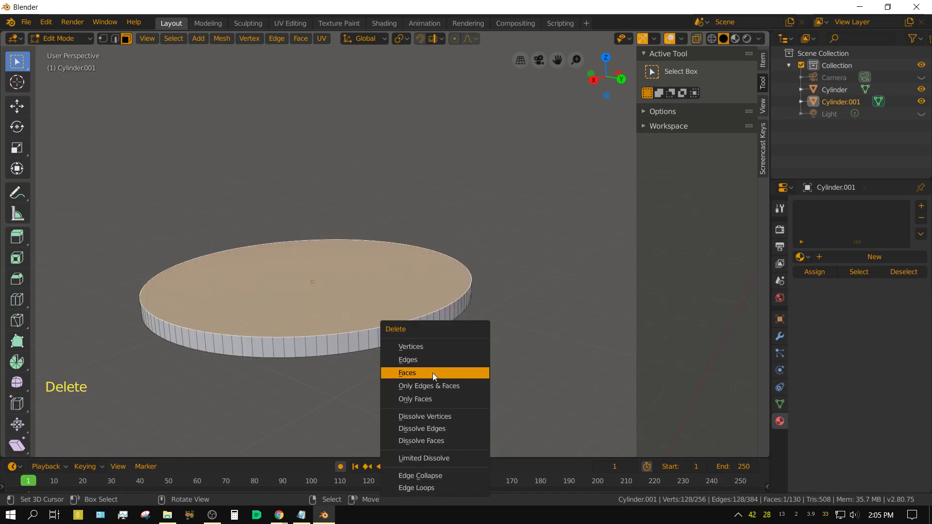
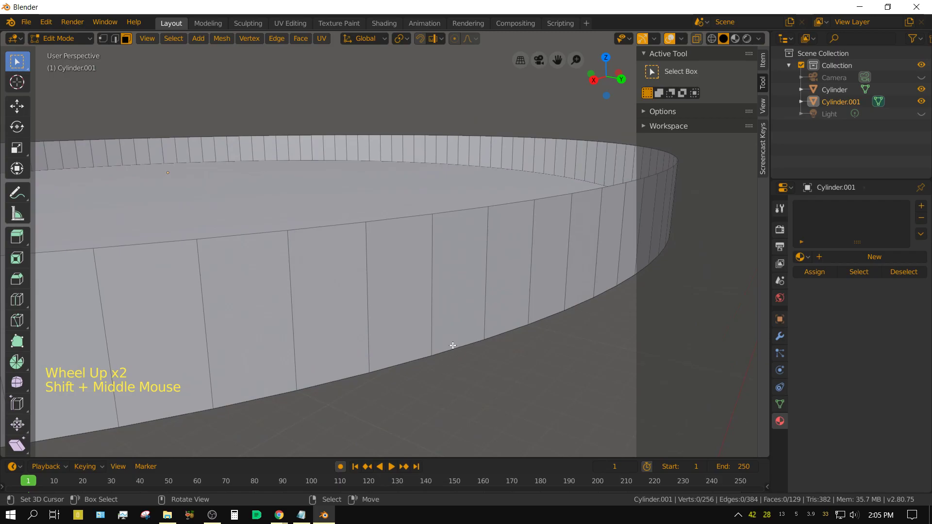
{"action": "scroll", "scroll_direction": "down", "scroll_amount": 3}
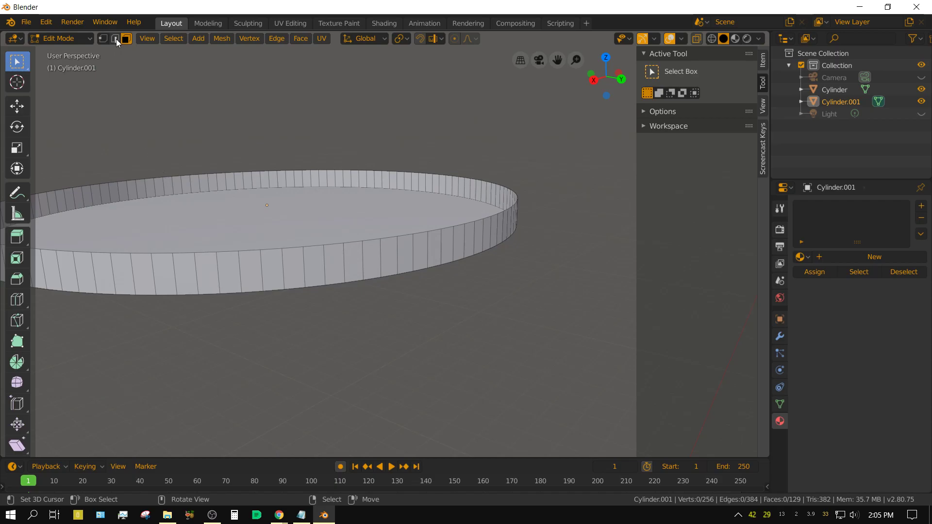
{"action": "left_click", "coordinate": [119, 43]}
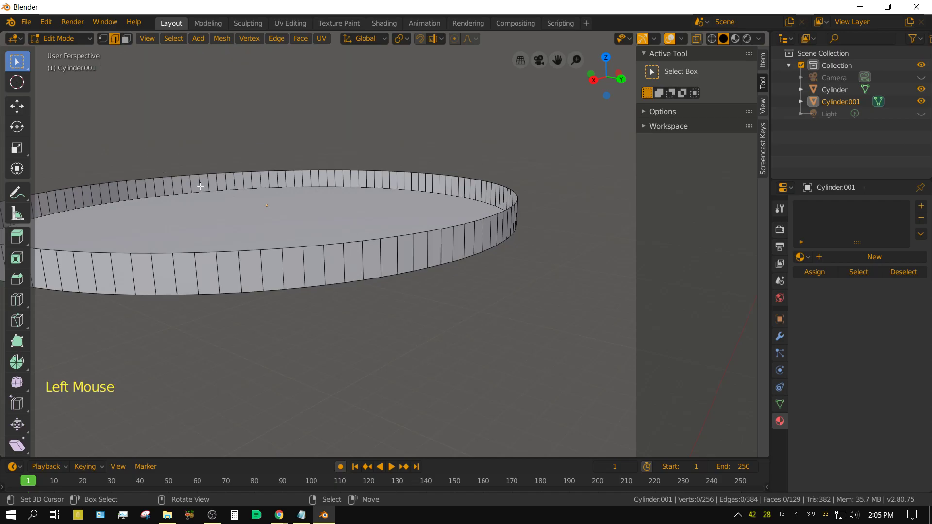
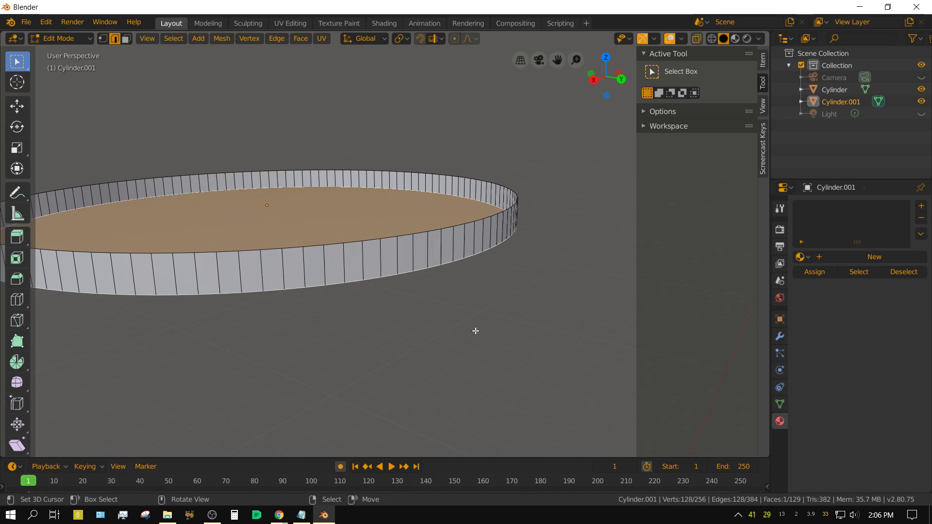
{"action": "key", "text": "Delete"}
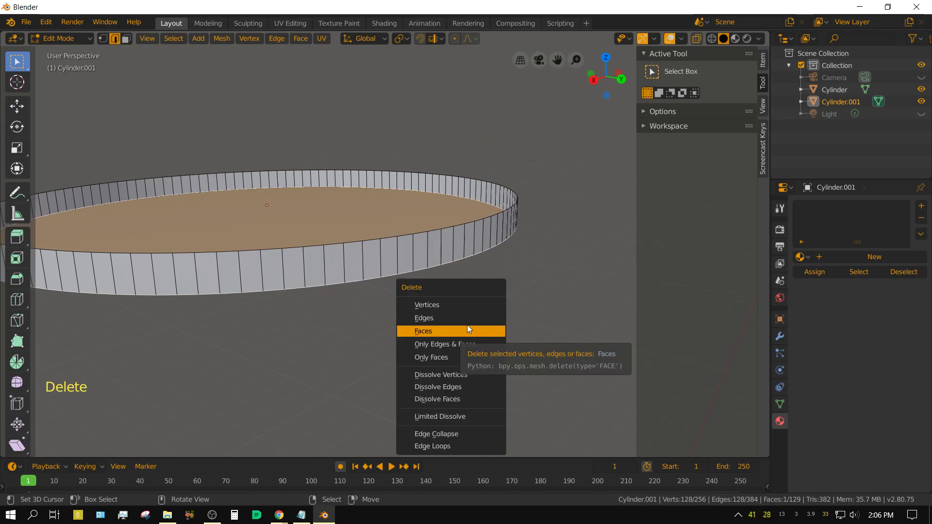
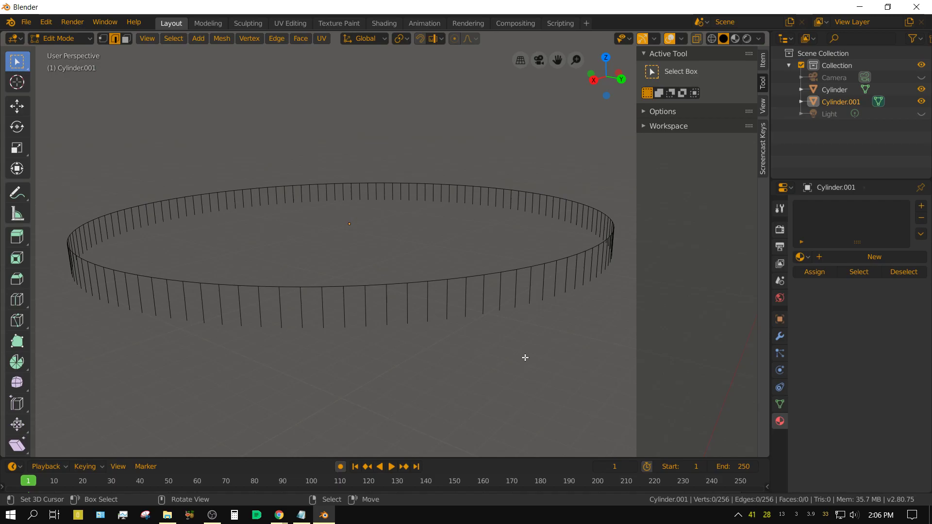
Step: Back in Object Mode, convert the edge ring into a curve object
{"action": "key", "text": "Tab"}
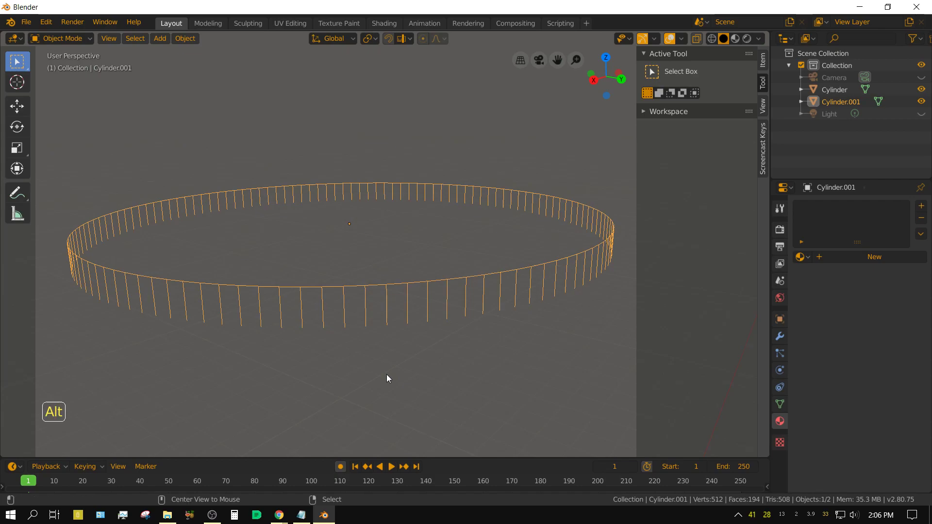
{"action": "key", "text": "alt+c"}
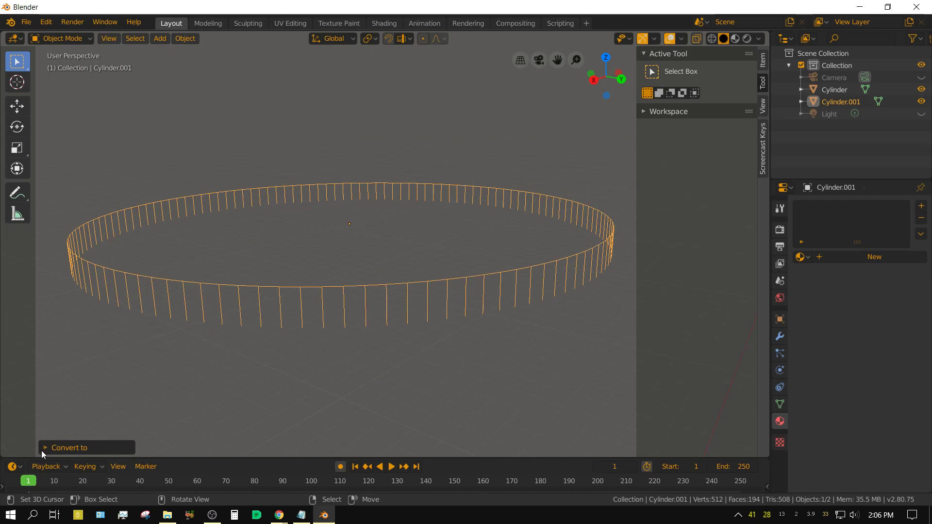
{"action": "left_click", "coordinate": [46, 452]}
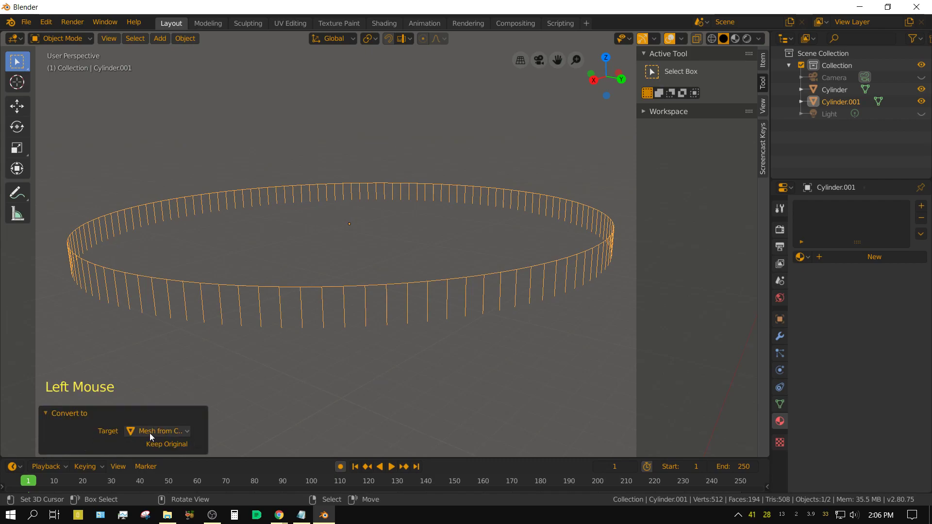
{"action": "left_click", "coordinate": [153, 437]}
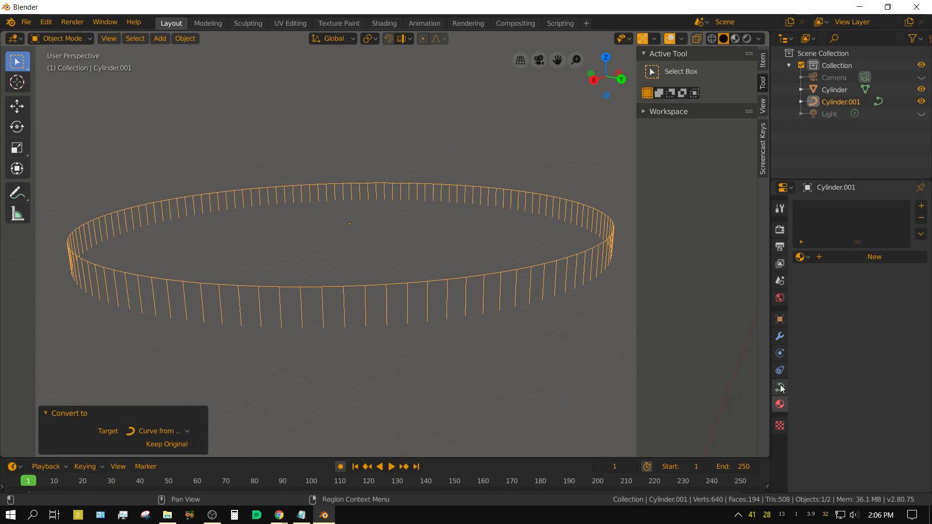
Step: Set the curve's bevel depth to 0.005 m with resolution 1 so the edges become thin railing bars
{"action": "left_click", "coordinate": [783, 392]}
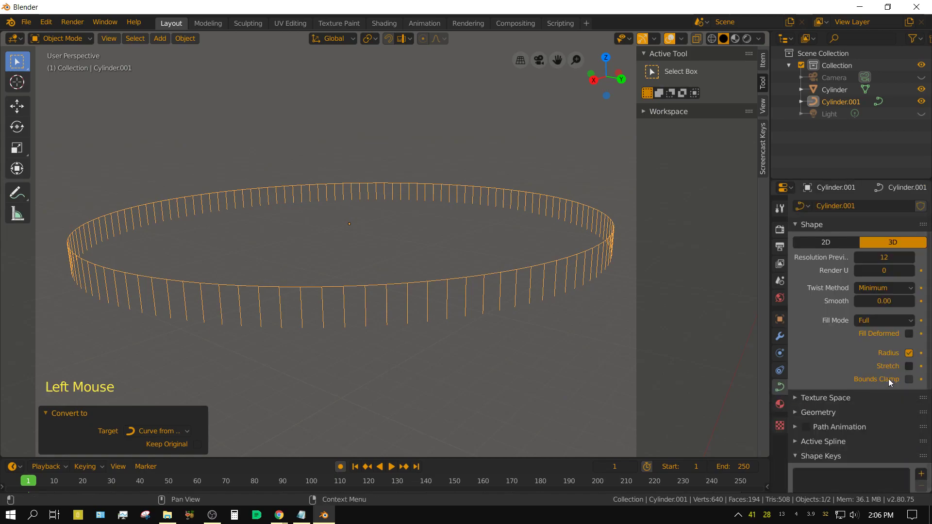
{"action": "scroll", "scroll_direction": "down", "scroll_amount": 3}
{"action": "left_click", "coordinate": [796, 373]}
{"action": "scroll", "scroll_direction": "down", "scroll_amount": 3}
{"action": "scroll", "scroll_direction": "down", "scroll_amount": 3}
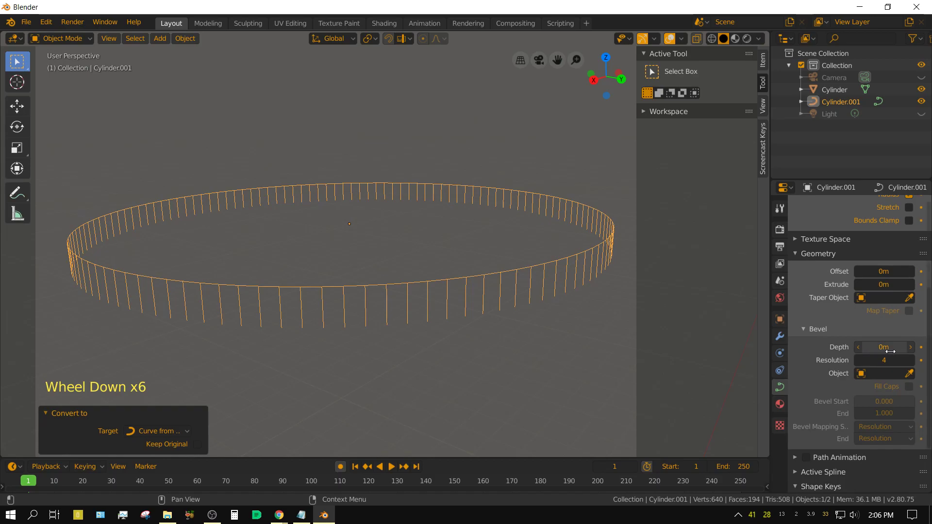
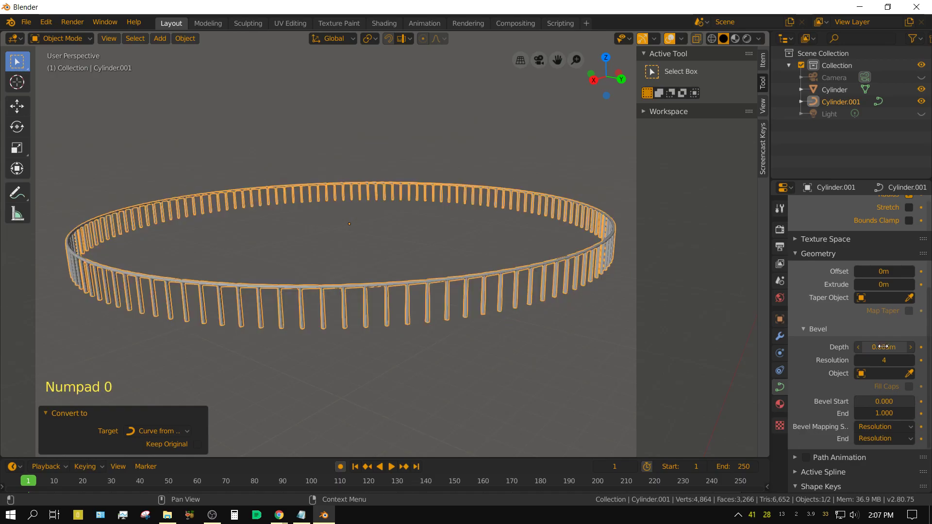
{"action": "left_click", "coordinate": [860, 364]}
{"action": "double_click", "coordinate": [860, 364]}
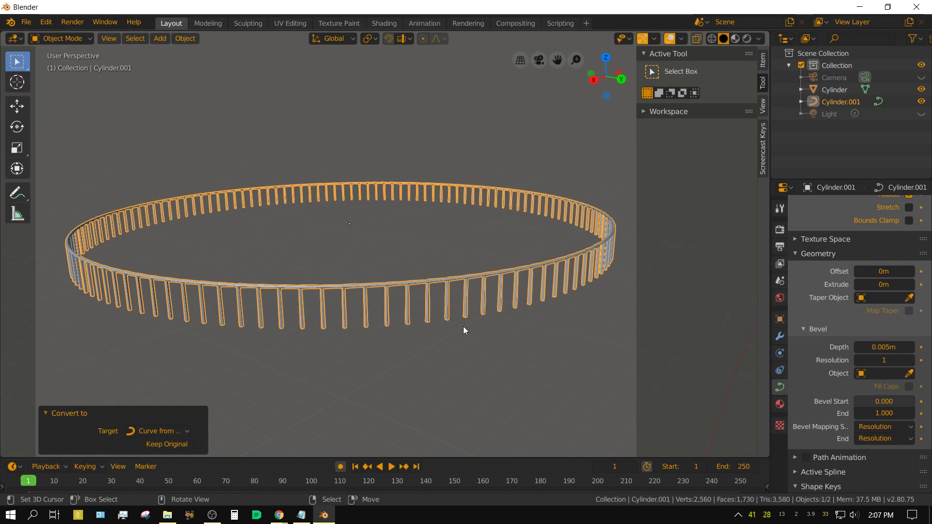
Step: From front view, lower the railing ring about 8.6 m onto the tower floor, then look from above
{"action": "key", "text": "KP_1"}
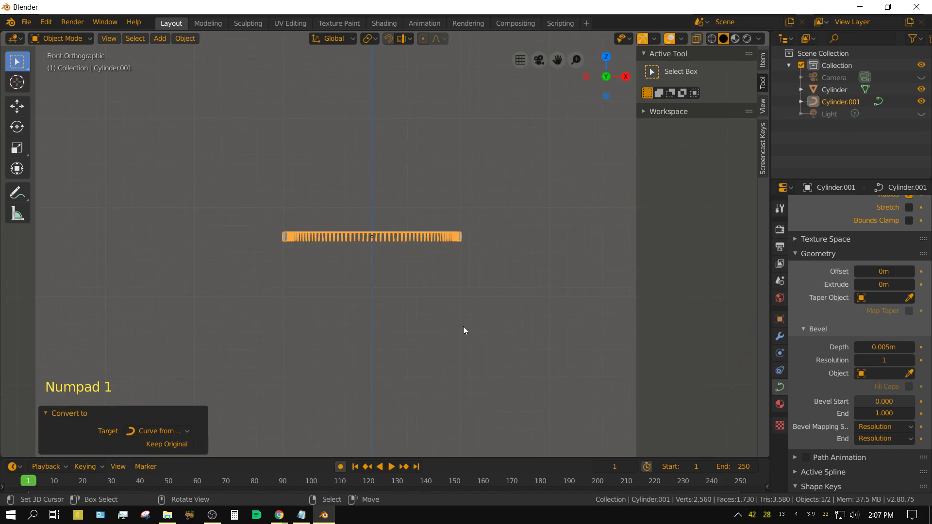
{"action": "scroll", "scroll_direction": "down", "scroll_amount": 3}
{"action": "scroll", "scroll_direction": "down", "scroll_amount": 3}
{"action": "middle_click", "coordinate": [477, 367]}
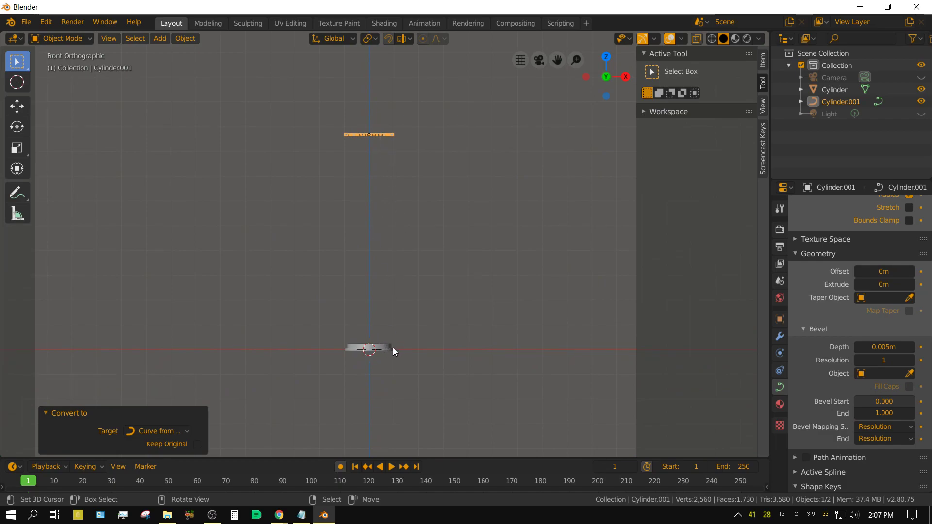
{"action": "scroll", "scroll_direction": "up", "scroll_amount": 3}
{"action": "middle_click", "coordinate": [436, 384]}
{"action": "scroll", "scroll_direction": "up", "scroll_amount": 3}
{"action": "middle_click", "coordinate": [483, 387]}
{"action": "scroll", "scroll_direction": "up", "scroll_amount": 3}
{"action": "middle_click", "coordinate": [415, 216]}
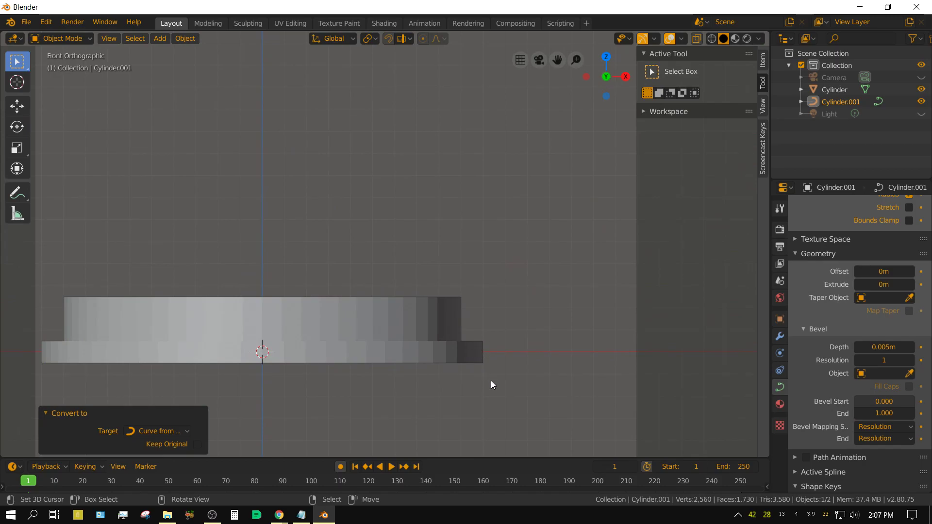
{"action": "key", "text": "g"}
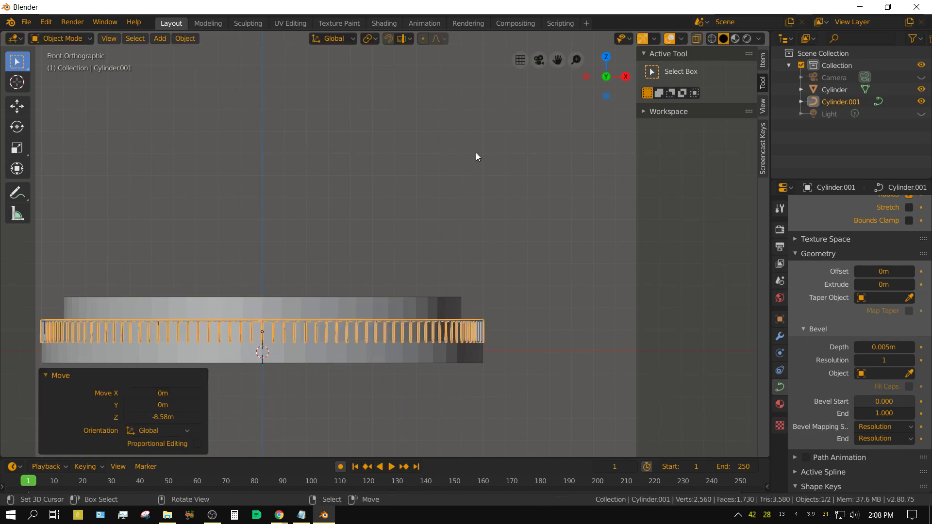
{"action": "key", "text": "KP_7"}
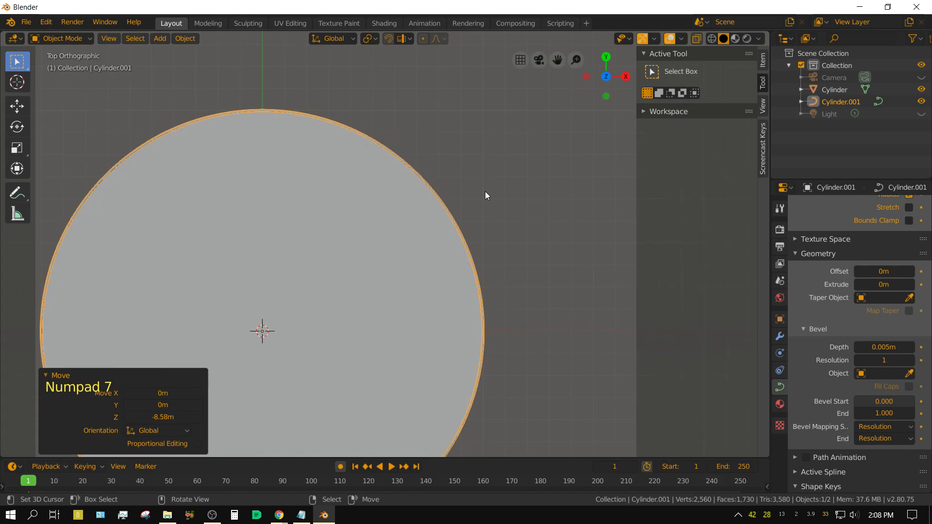
Step: In wireframe top view, scale the railing ring down to fit the floor's rim
{"action": "key", "text": "z"}
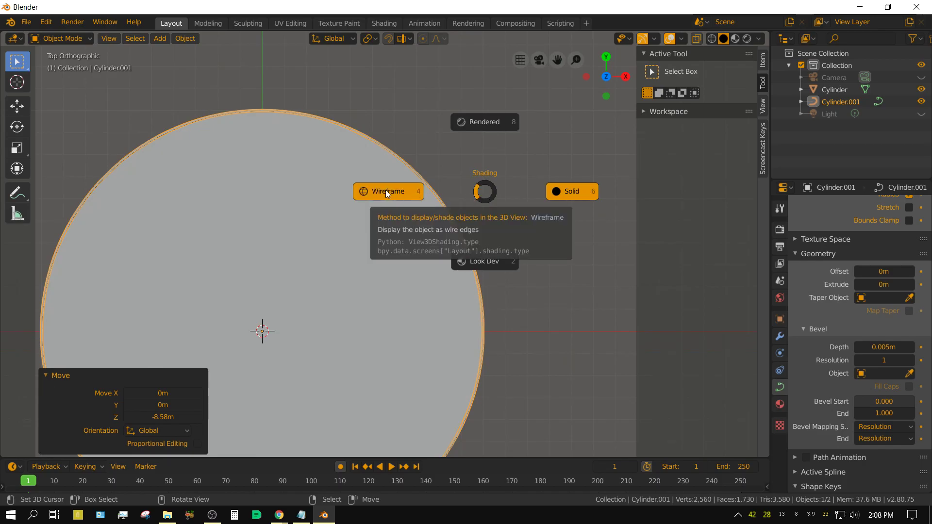
{"action": "scroll", "scroll_direction": "up", "scroll_amount": 3}
{"action": "middle_click", "coordinate": [585, 322]}
{"action": "scroll", "scroll_direction": "up", "scroll_amount": 3}
{"action": "middle_click", "coordinate": [609, 267]}
{"action": "scroll", "scroll_direction": "up", "scroll_amount": 3}
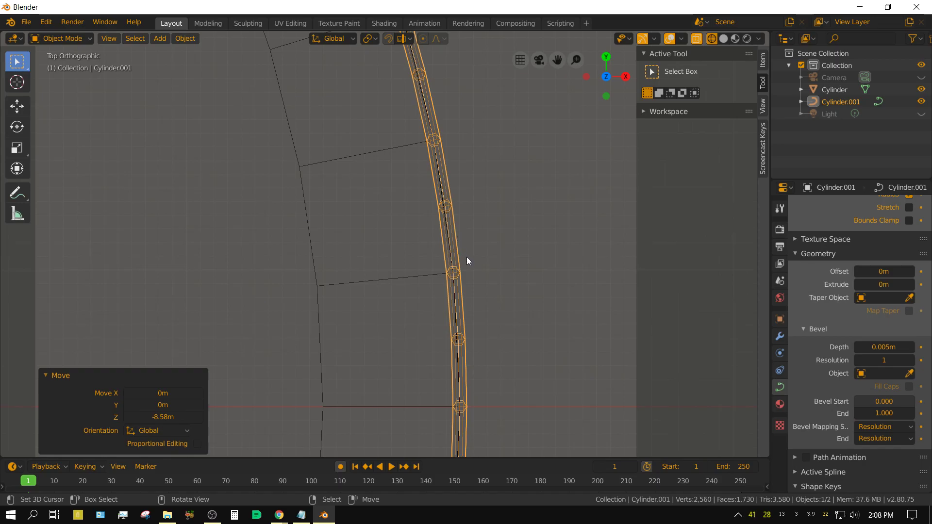
{"action": "key", "text": "s"}
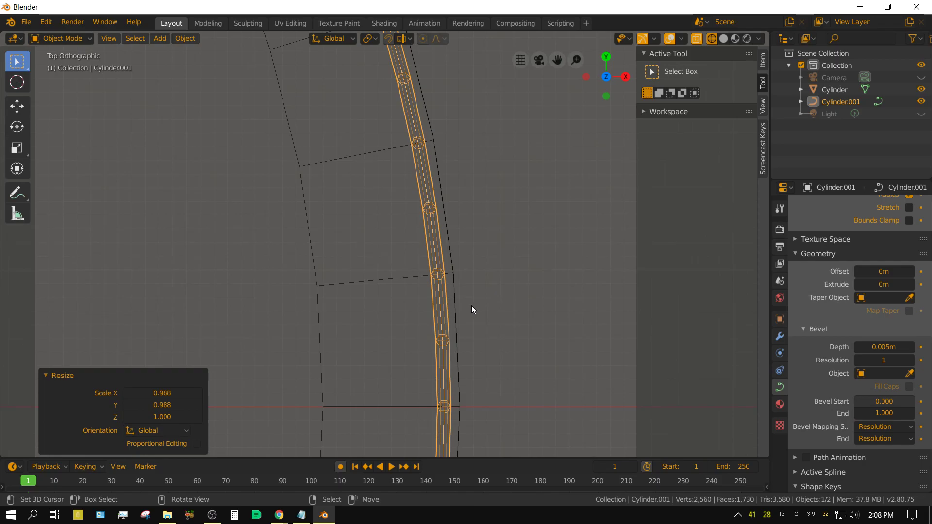
Step: Return to solid shading and orbit to check the railing rests along the drum's rim
{"action": "key", "text": "z"}
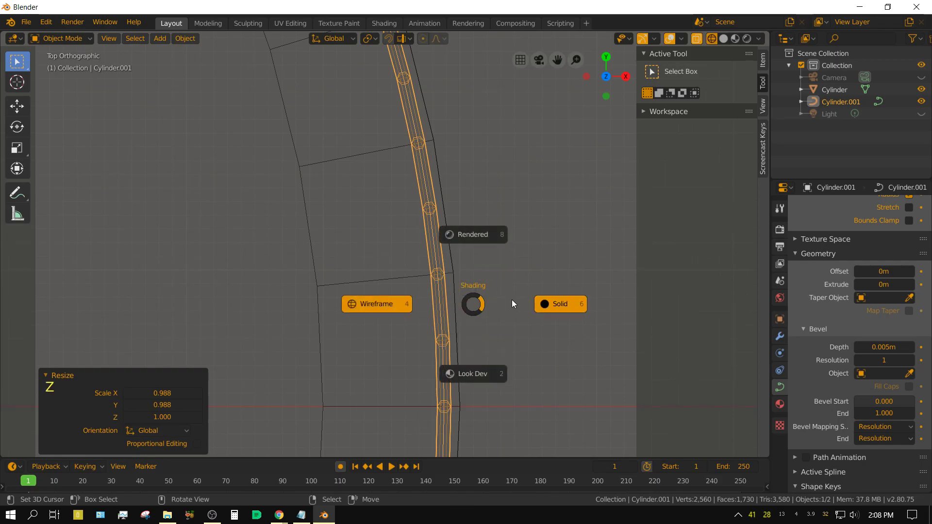
{"action": "scroll", "scroll_direction": "down", "scroll_amount": 3}
{"action": "middle_click", "coordinate": [459, 357]}
{"action": "scroll", "scroll_direction": "down", "scroll_amount": 3}
{"action": "middle_click", "coordinate": [441, 300]}
{"action": "scroll", "scroll_direction": "up", "scroll_amount": 3}
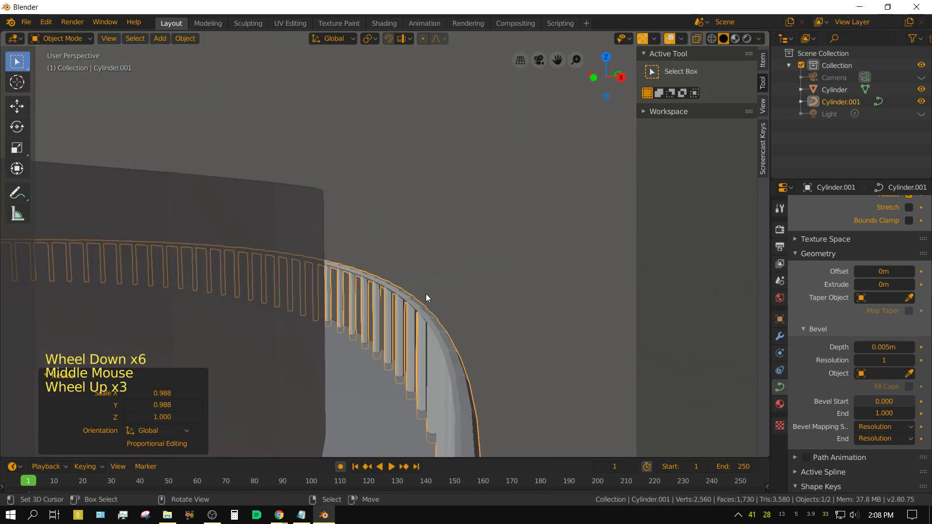
{"action": "scroll", "scroll_direction": "down", "scroll_amount": 3}
{"action": "middle_click", "coordinate": [429, 309]}
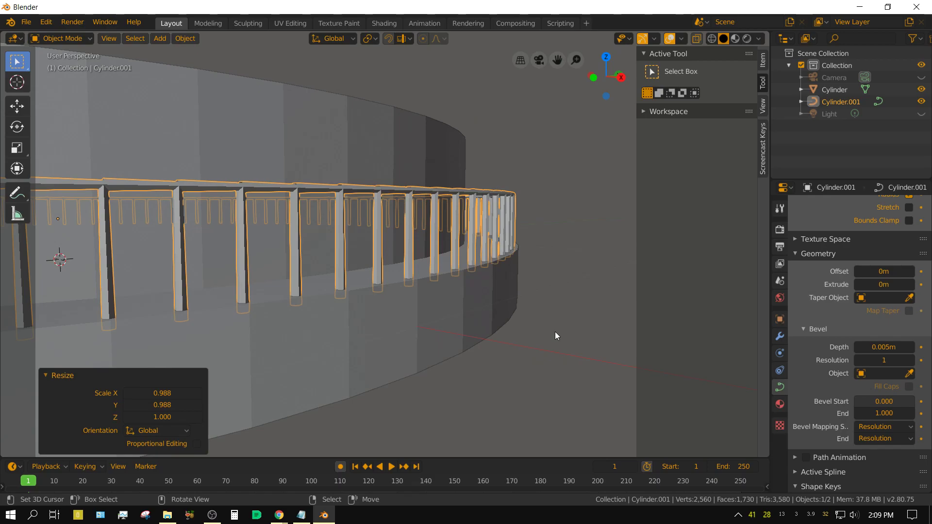
Step: Give the railings (Cylinder.001) their own new Principled material
{"action": "key", "text": "alt+c"}
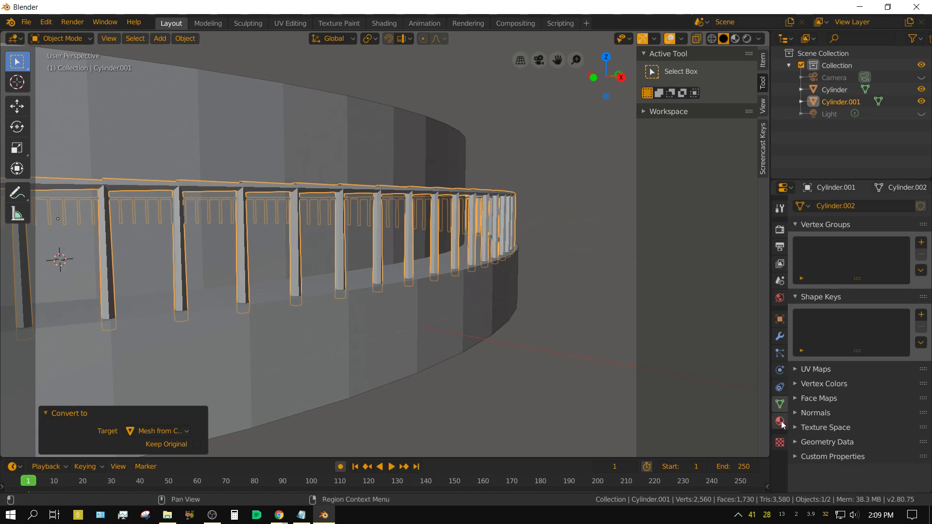
{"action": "left_click", "coordinate": [783, 425]}
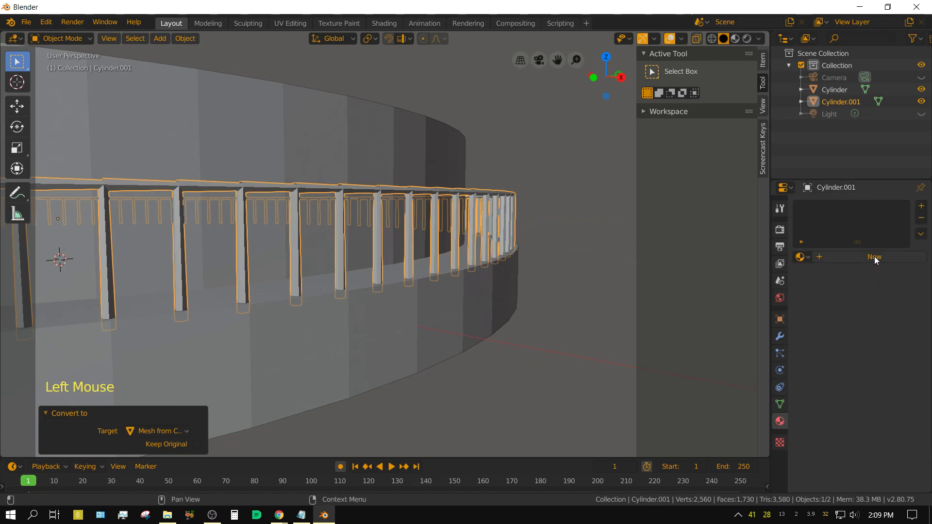
{"action": "left_click", "coordinate": [877, 260]}
{"action": "scroll", "scroll_direction": "down", "scroll_amount": 3}
Step: Set the railing material to Metallic 1.0 and Roughness 0.25
{"action": "left_click", "coordinate": [877, 389]}
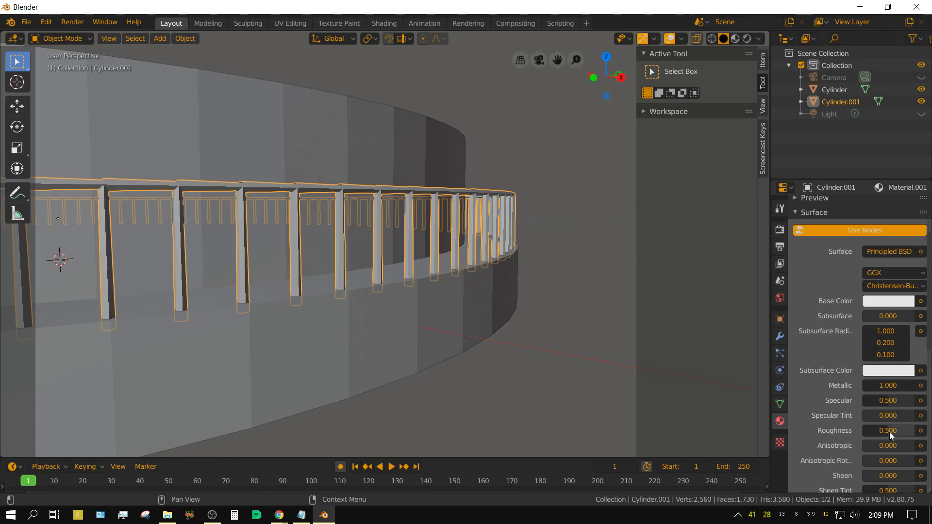
{"action": "left_click", "coordinate": [891, 436]}
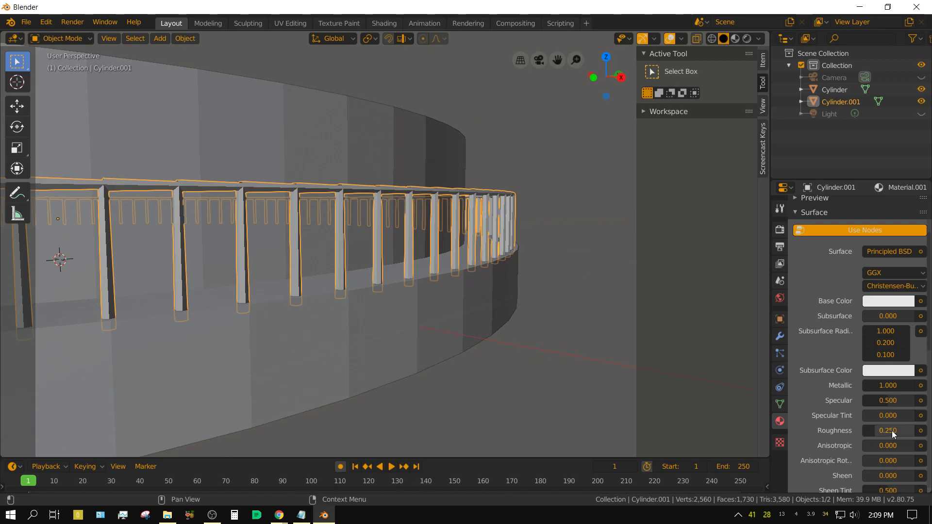
{"action": "scroll", "scroll_direction": "down", "scroll_amount": 3}
{"action": "scroll", "scroll_direction": "up", "scroll_amount": 3}
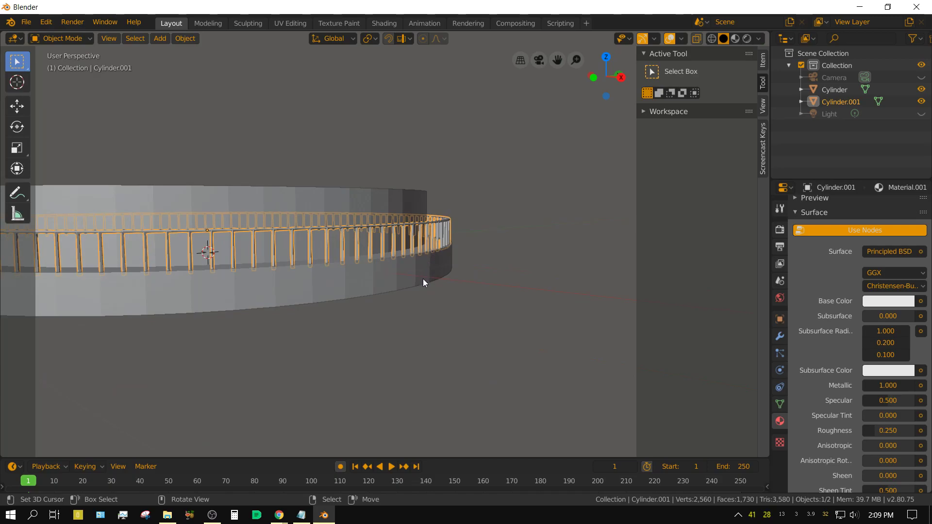
Step: Select the railings together with the floor Cylinder and join them into one object (Ctrl+J)
{"action": "right_click", "coordinate": [406, 283]}
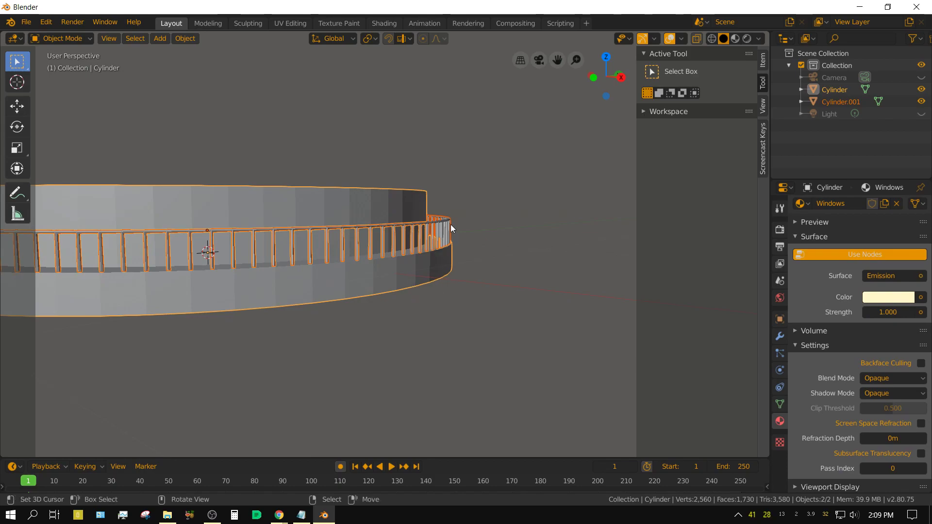
{"action": "right_click", "coordinate": [450, 226]}
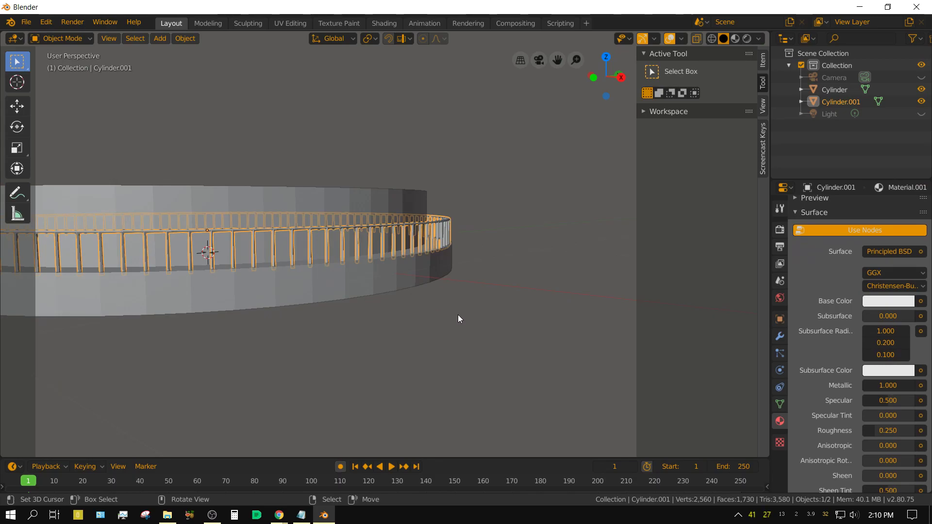
{"action": "right_click", "coordinate": [410, 287]}
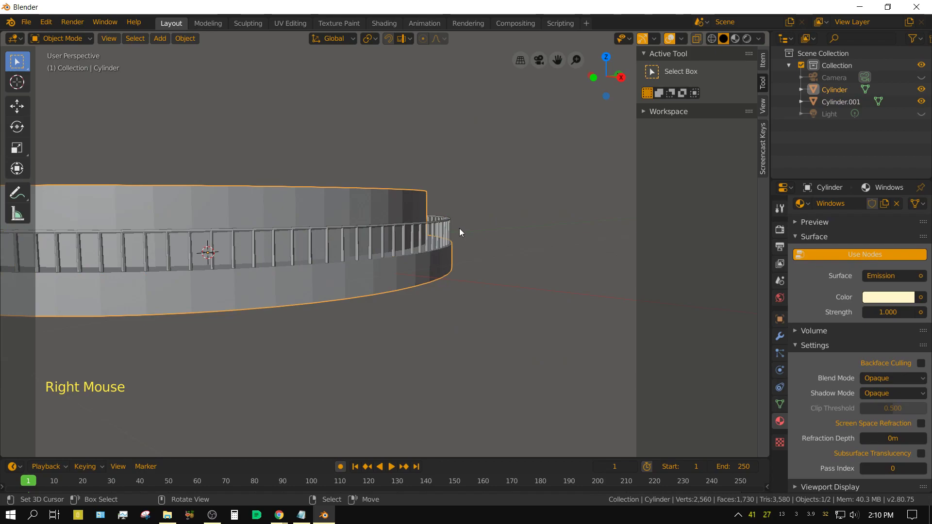
{"action": "key", "text": "a"}
{"action": "key", "text": "a"}
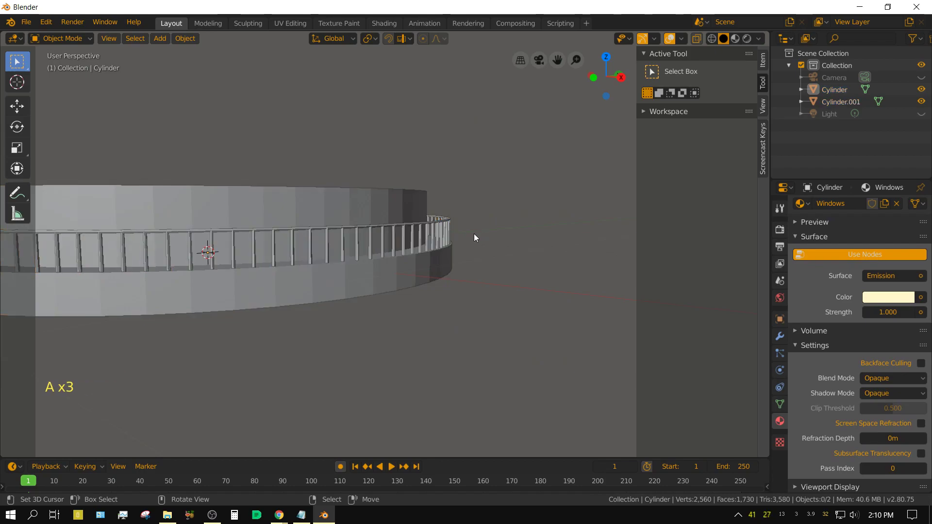
{"action": "key", "text": "b"}
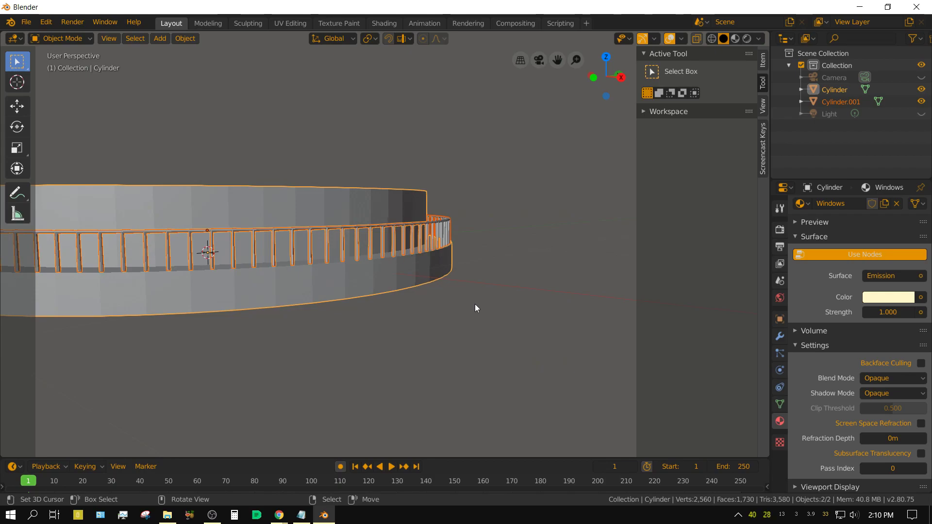
{"action": "key", "text": "ctrl+j"}
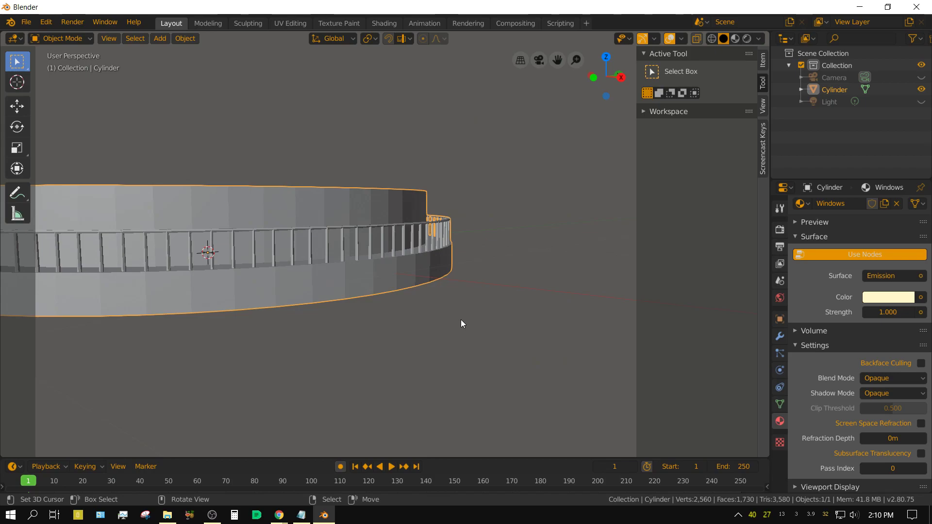
Step: Switch to front view and bring up the Add Modifier list for the combined floor
{"action": "key", "text": "KP_1"}
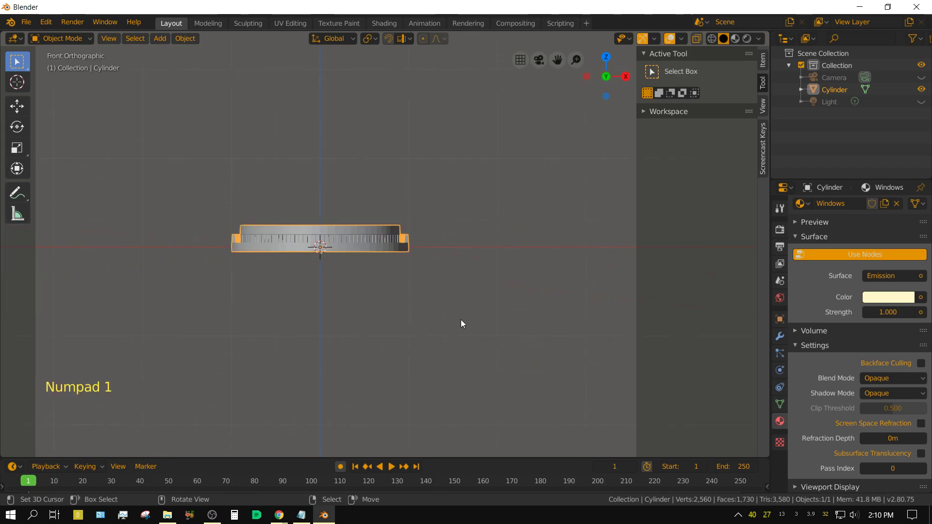
{"action": "scroll", "scroll_direction": "down", "scroll_amount": 3}
{"action": "scroll", "scroll_direction": "down", "scroll_amount": 3}
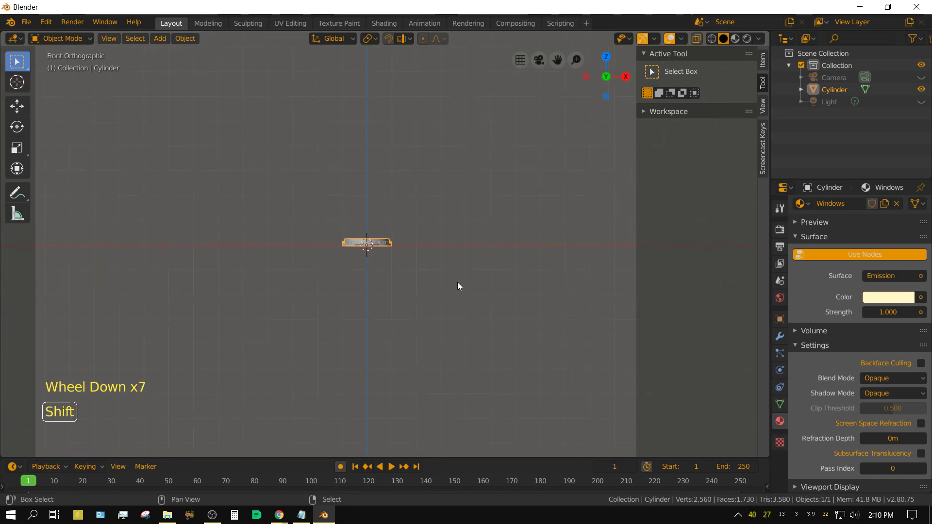
{"action": "middle_click", "coordinate": [459, 285]}
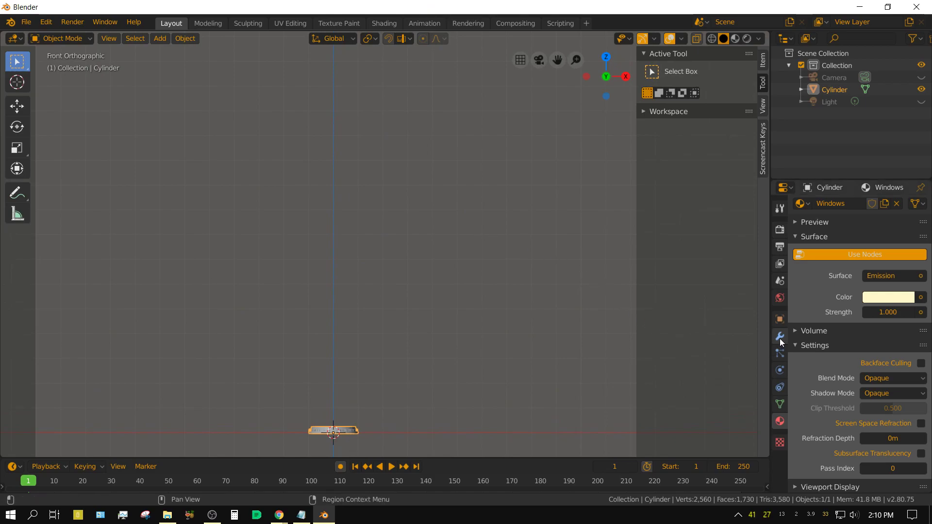
{"action": "left_click", "coordinate": [782, 341]}
{"action": "left_click", "coordinate": [836, 207]}
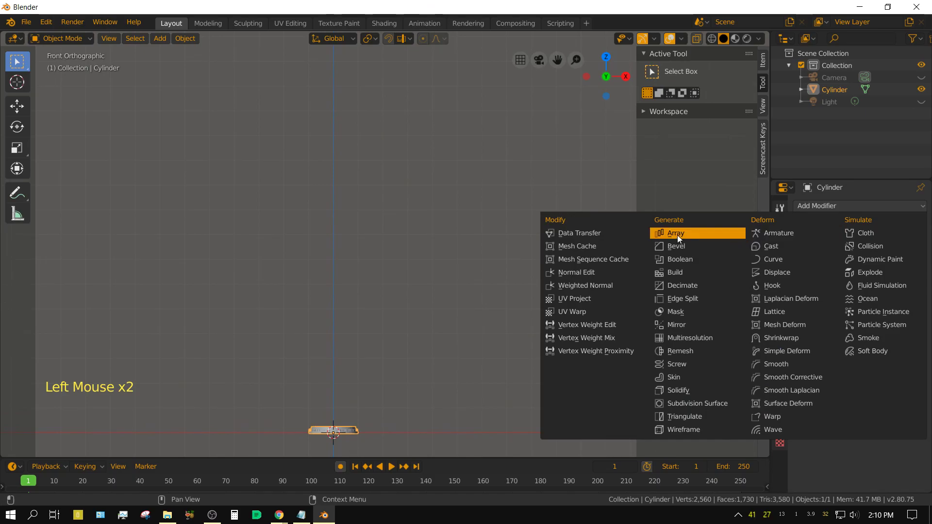
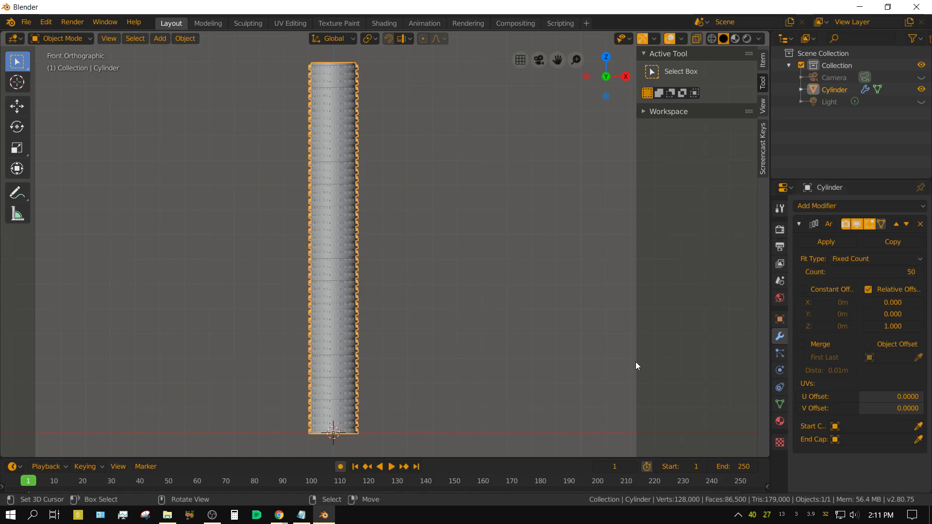
{"action": "middle_click", "coordinate": [439, 386]}
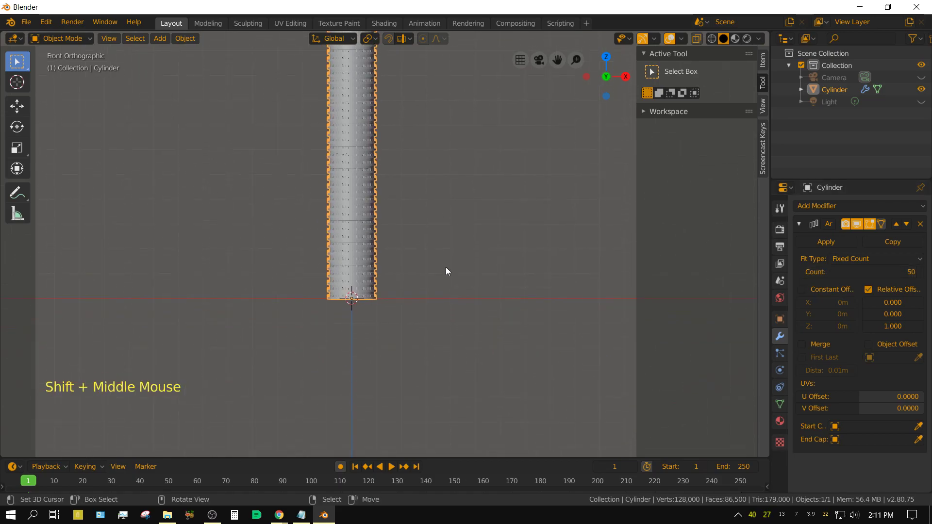
{"action": "scroll", "scroll_direction": "up", "scroll_amount": 3}
{"action": "middle_click", "coordinate": [415, 383]}
{"action": "scroll", "scroll_direction": "up", "scroll_amount": 3}
{"action": "scroll", "scroll_direction": "down", "scroll_amount": 3}
{"action": "middle_click", "coordinate": [472, 387]}
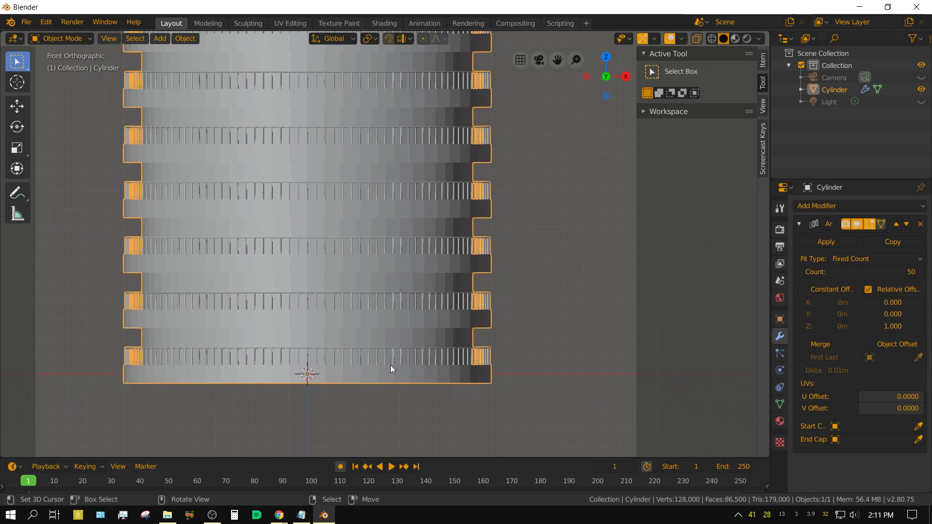
{"action": "key", "text": "Tab"}
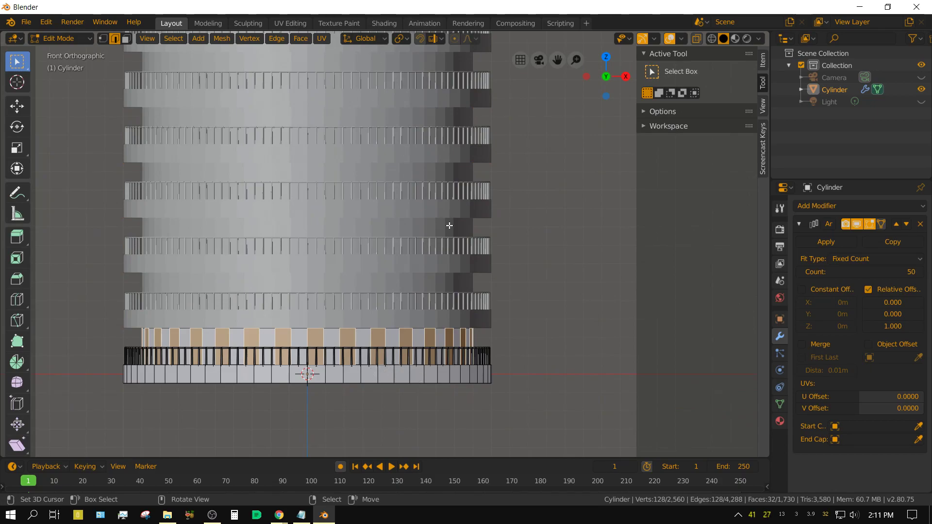
{"action": "key", "text": "Tab"}
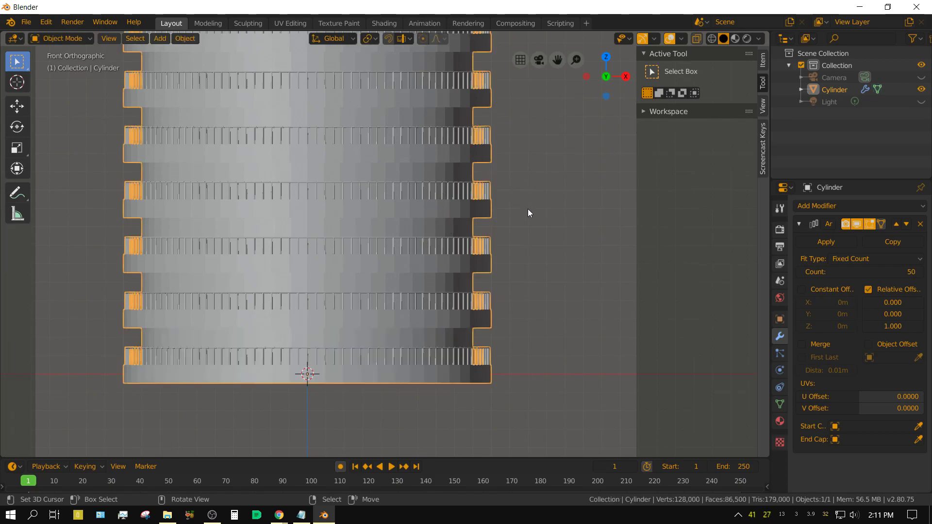
{"action": "scroll", "scroll_direction": "down", "scroll_amount": 3}
{"action": "middle_click", "coordinate": [478, 179]}
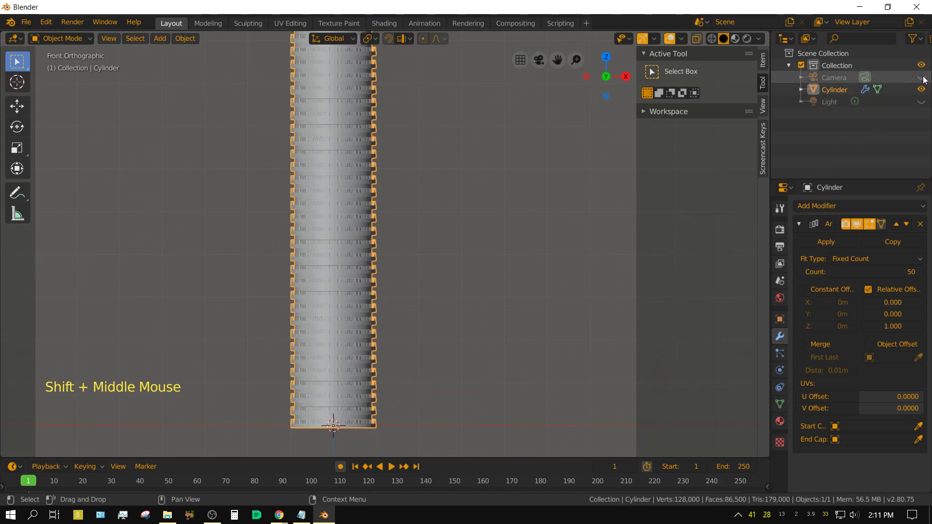
Step: Unhide and select the Camera, then look through it
{"action": "left_click", "coordinate": [924, 79]}
{"action": "left_click", "coordinate": [835, 79]}
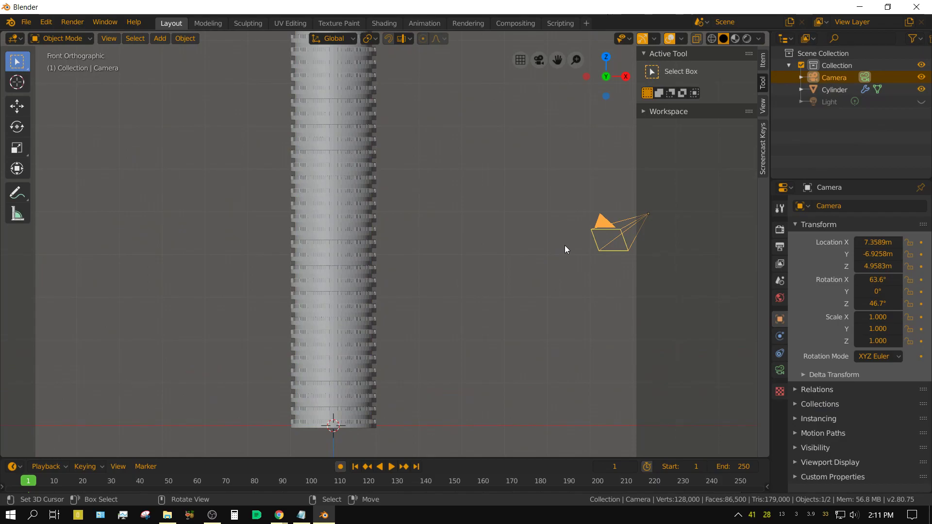
{"action": "key", "text": "KP_0"}
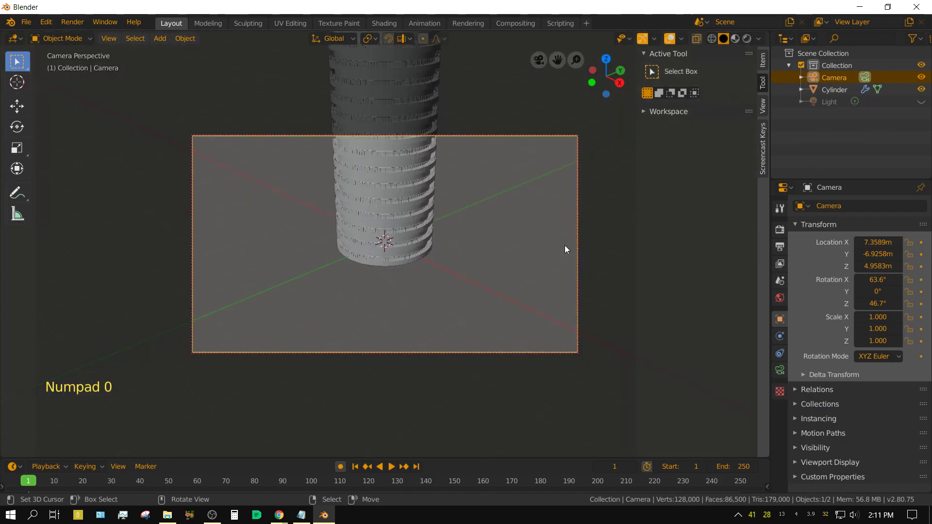
{"action": "middle_click", "coordinate": [386, 284]}
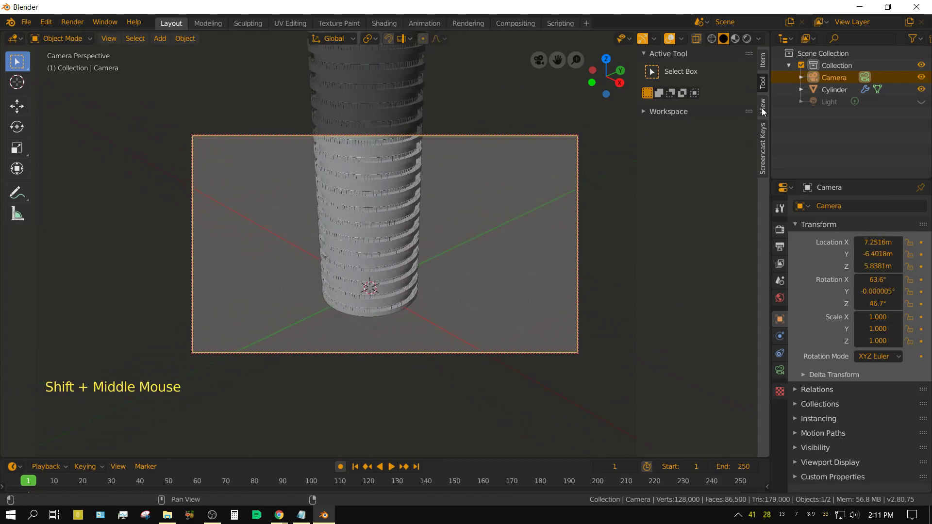
Step: Enable Lock Camera to View and move the camera to frame the tower's lower floors
{"action": "left_click", "coordinate": [767, 110]}
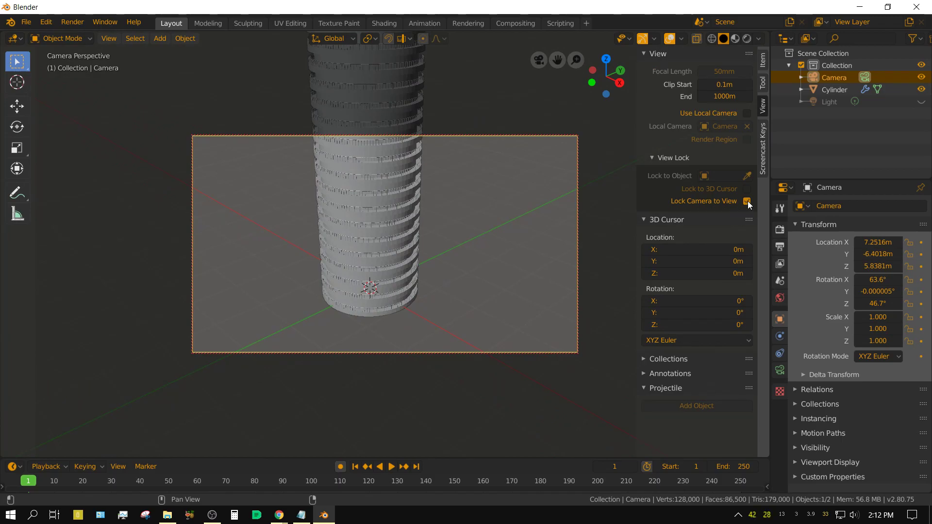
{"action": "left_click", "coordinate": [749, 205]}
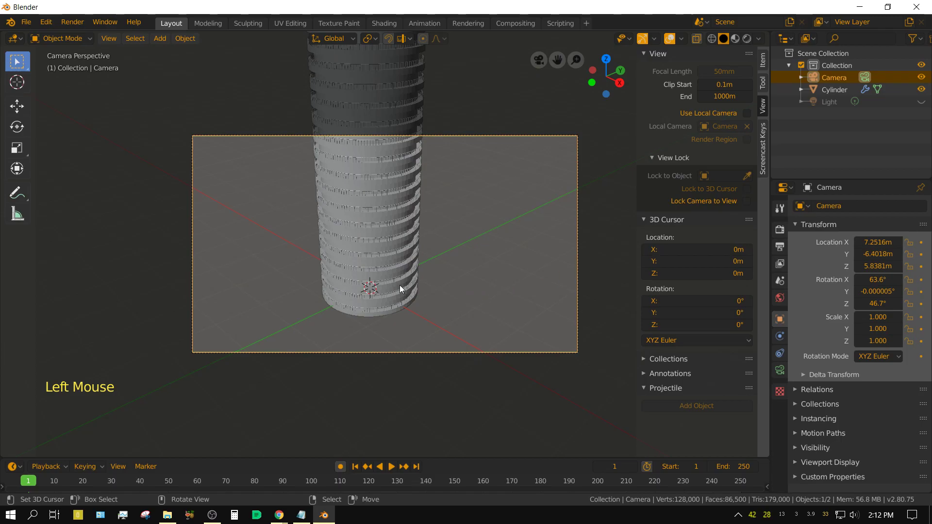
{"action": "middle_click", "coordinate": [393, 291]}
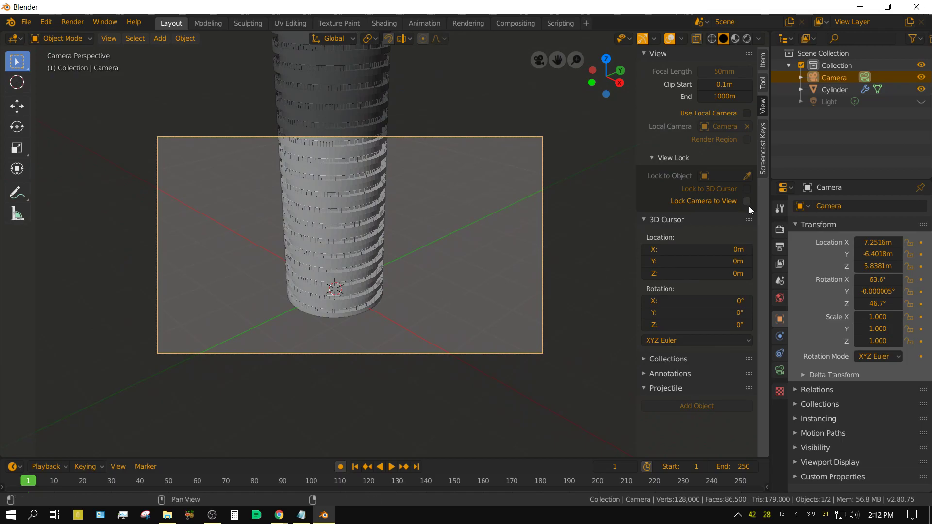
{"action": "left_click", "coordinate": [749, 208]}
{"action": "middle_click", "coordinate": [337, 324]}
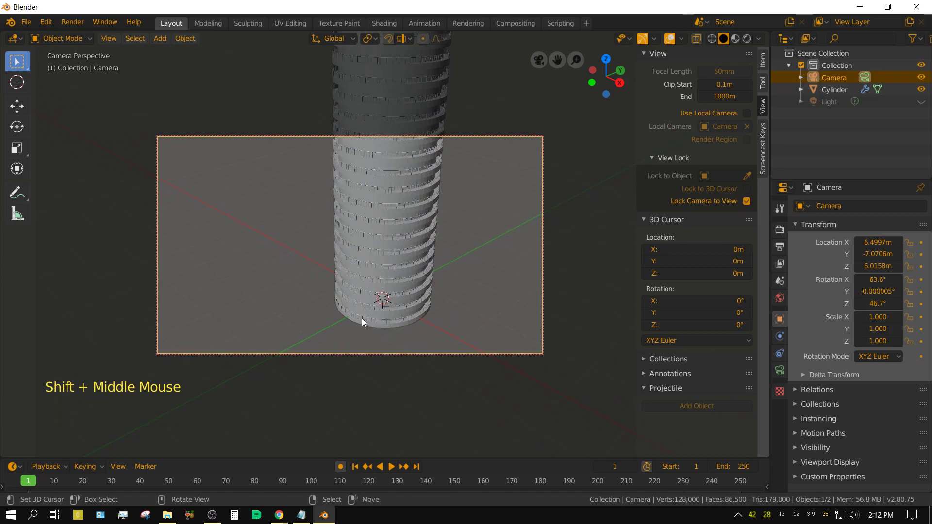